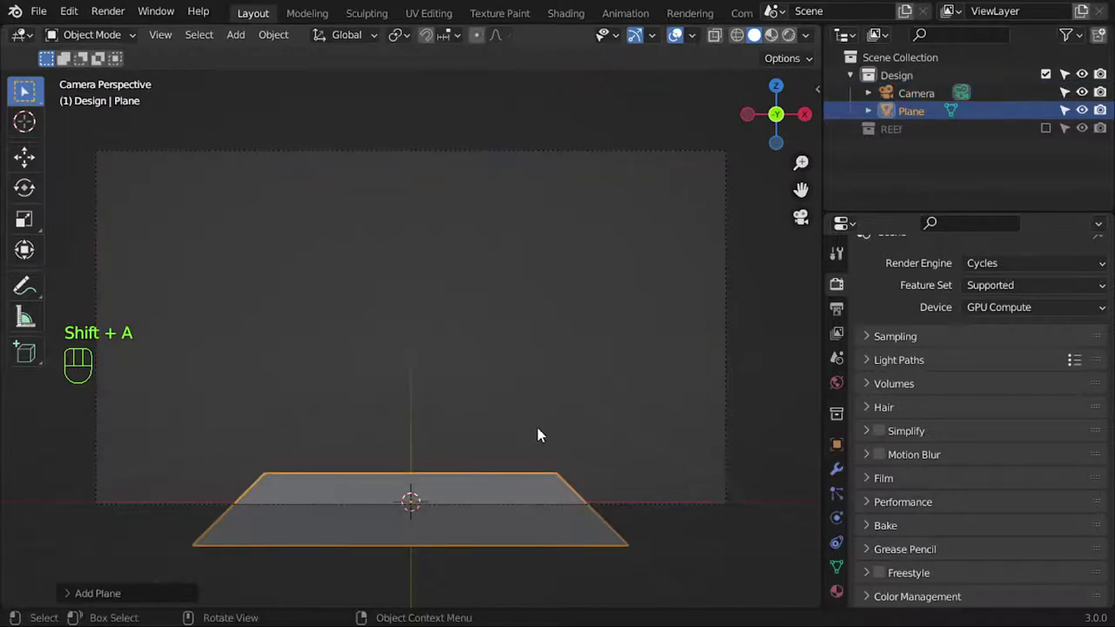
- Rotate and scale the plane into a thin upright bar, then slide it to the frame's left edge
{"action": "key", "text": "r"}
{"action": "key", "text": "s"}
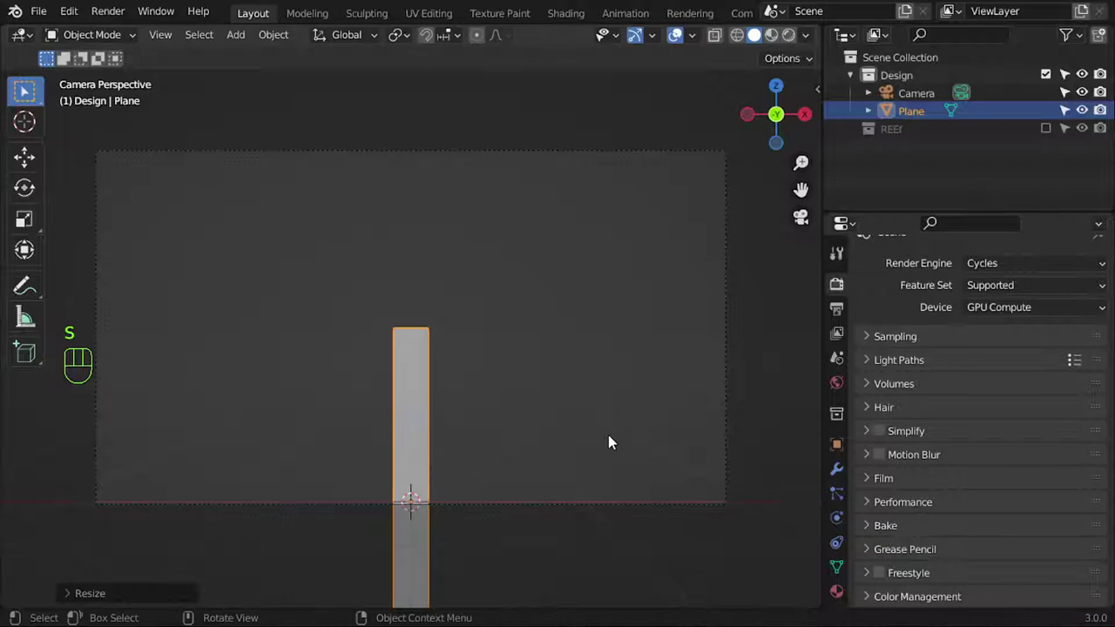
{"action": "key", "text": "s"}
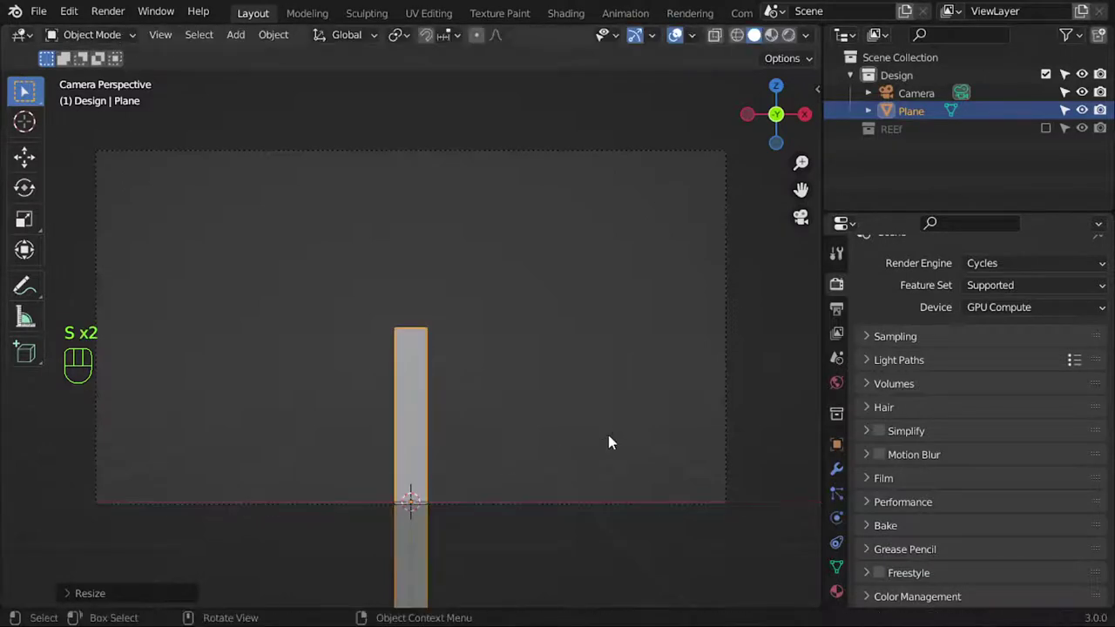
{"action": "key", "text": "g"}
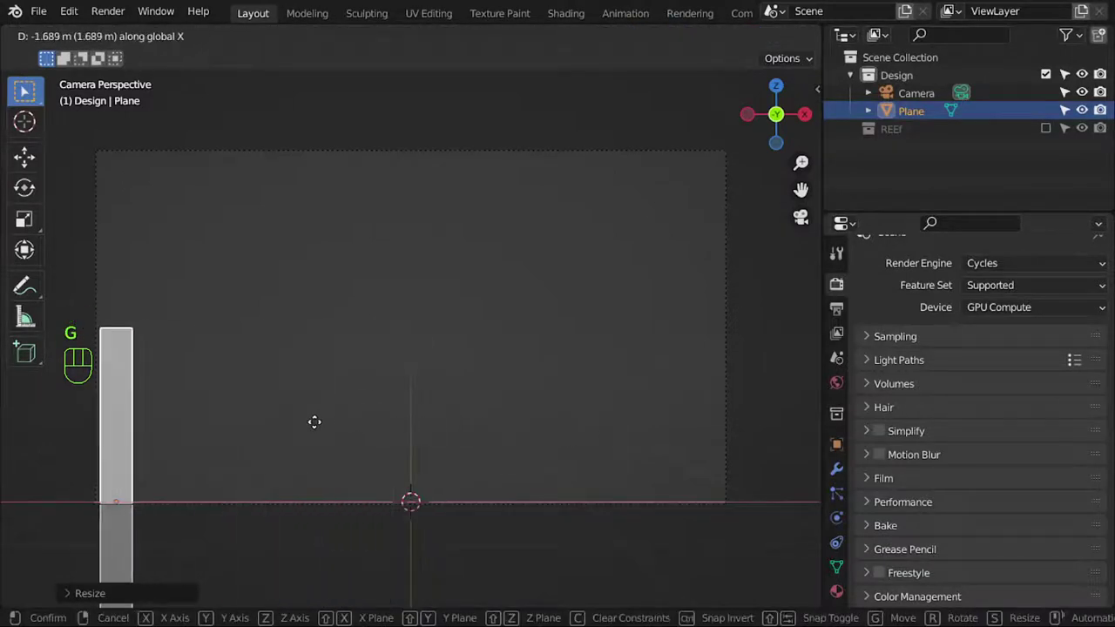
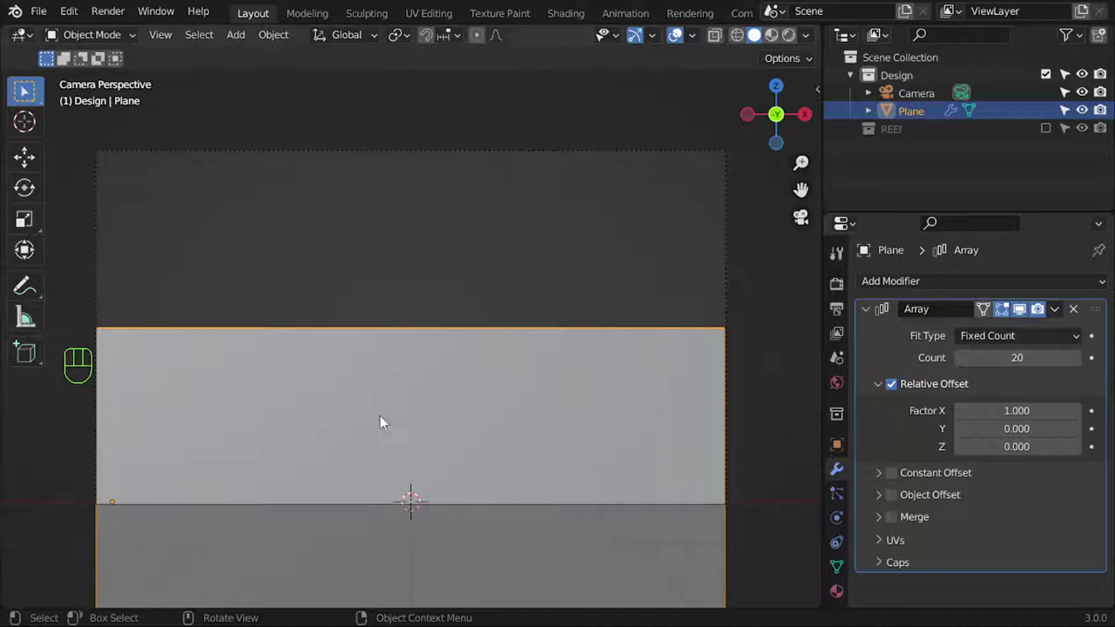
- Add an Array modifier with Count 20 spanning the frame and apply it to real geometry
{"action": "key", "text": "s"}
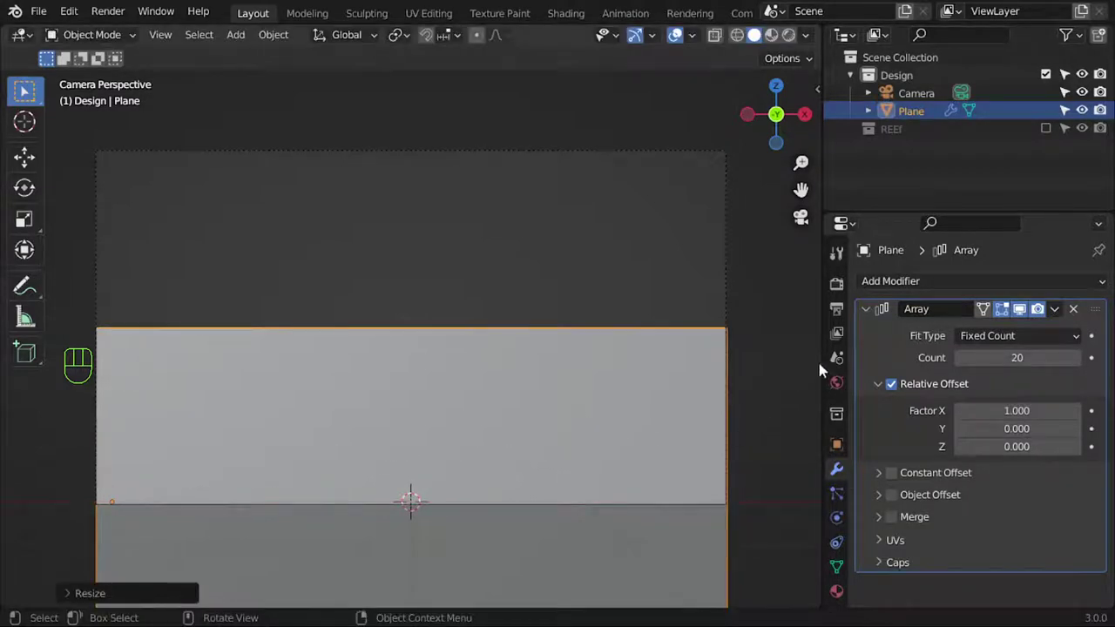
{"action": "left_click_drag", "start_coordinate": [1062, 312], "coordinate": [1046, 331]}
- Move the bars into a new 'Lower bars' collection and separate the mesh by loose parts into individual bars
{"action": "key", "text": "m"}
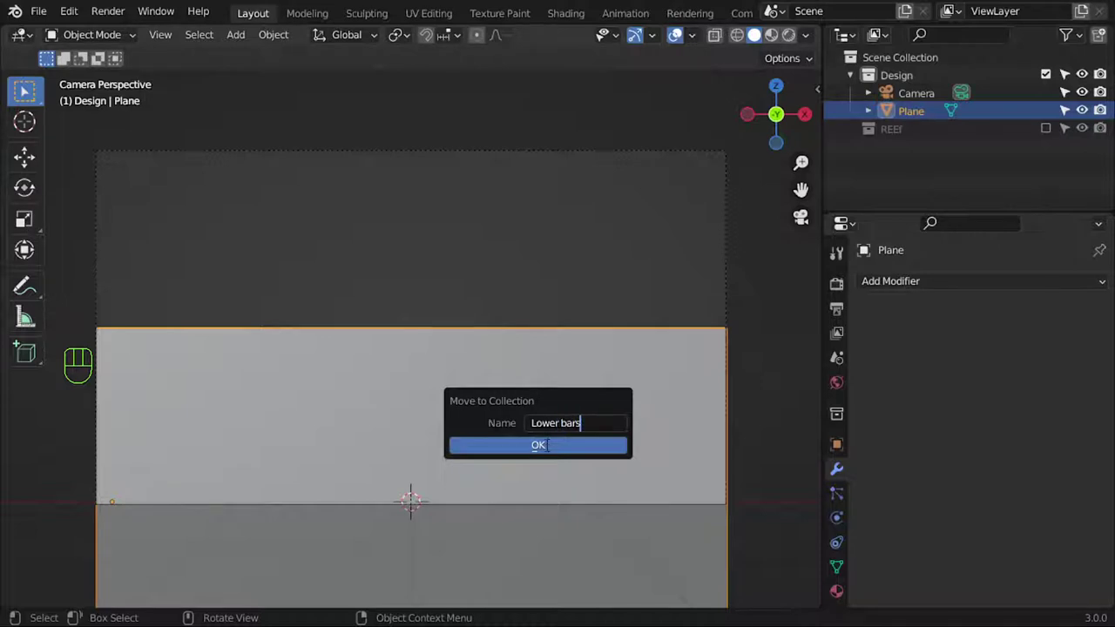
{"action": "key", "text": "Tab"}
{"action": "key", "text": "a"}
{"action": "key", "text": "p"}
{"action": "key", "text": "Tab"}
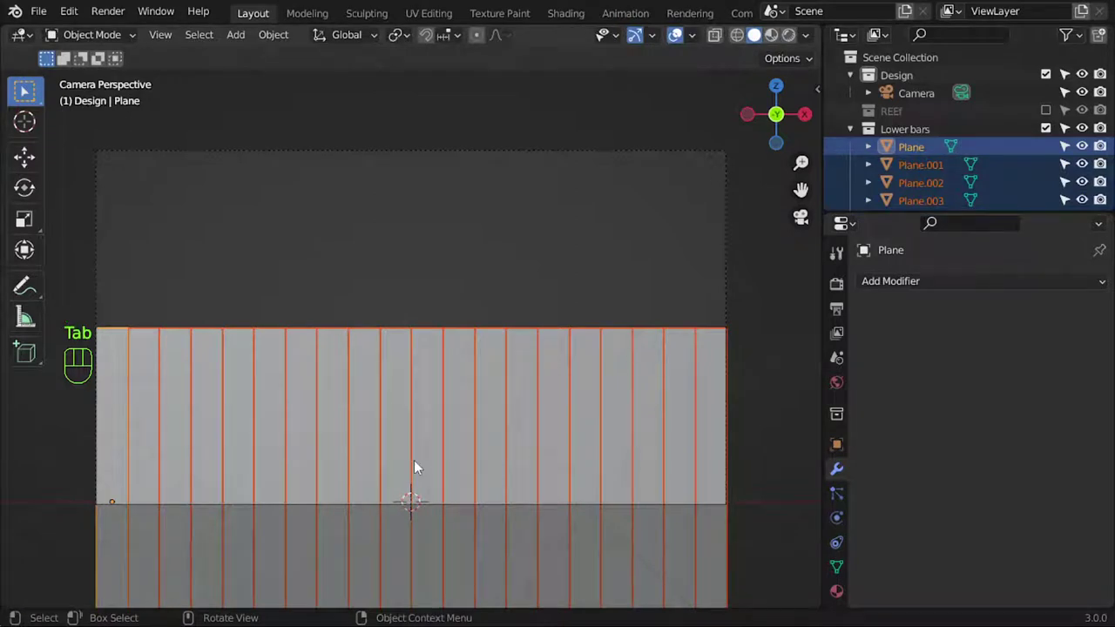
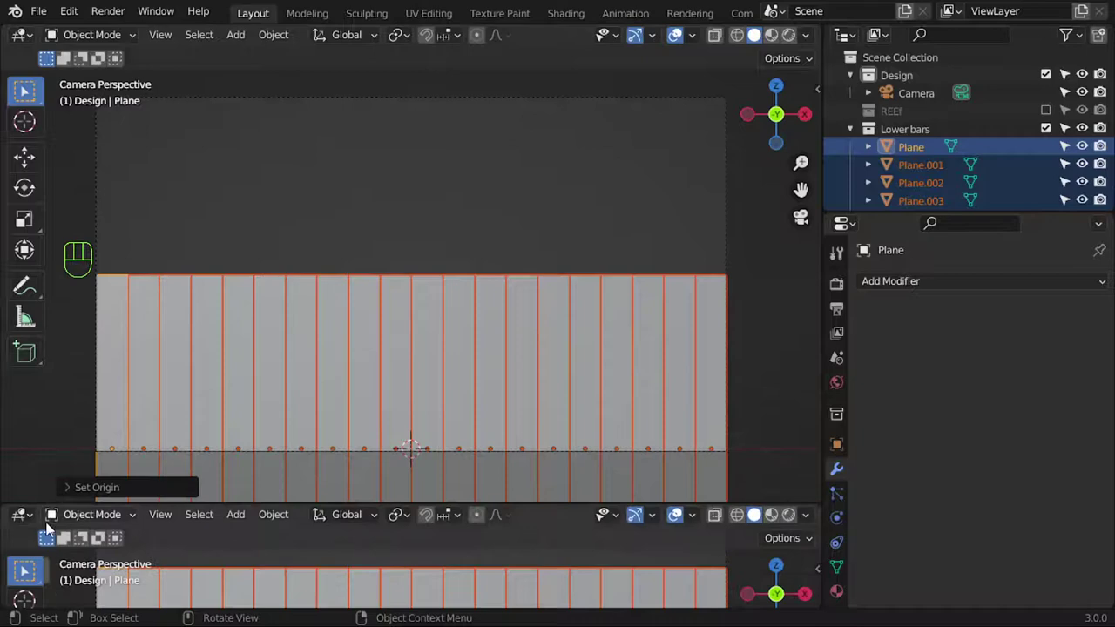
- Open a timeline below, key full height at frame 10 and zero Z scale at frame 40
{"action": "left_click_drag", "start_coordinate": [29, 521], "coordinate": [266, 349]}
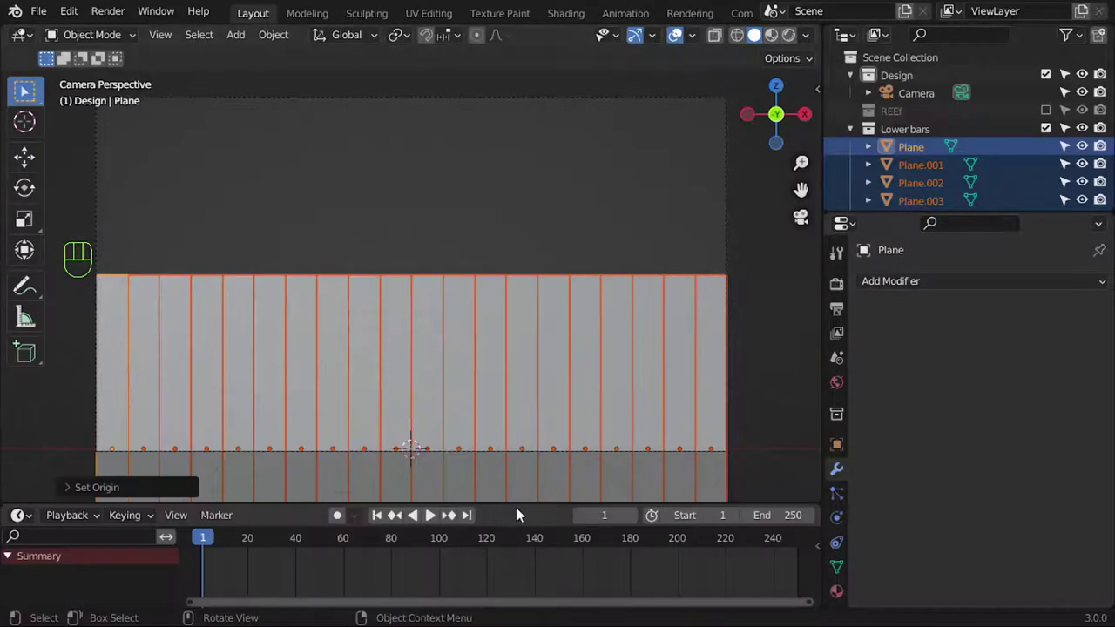
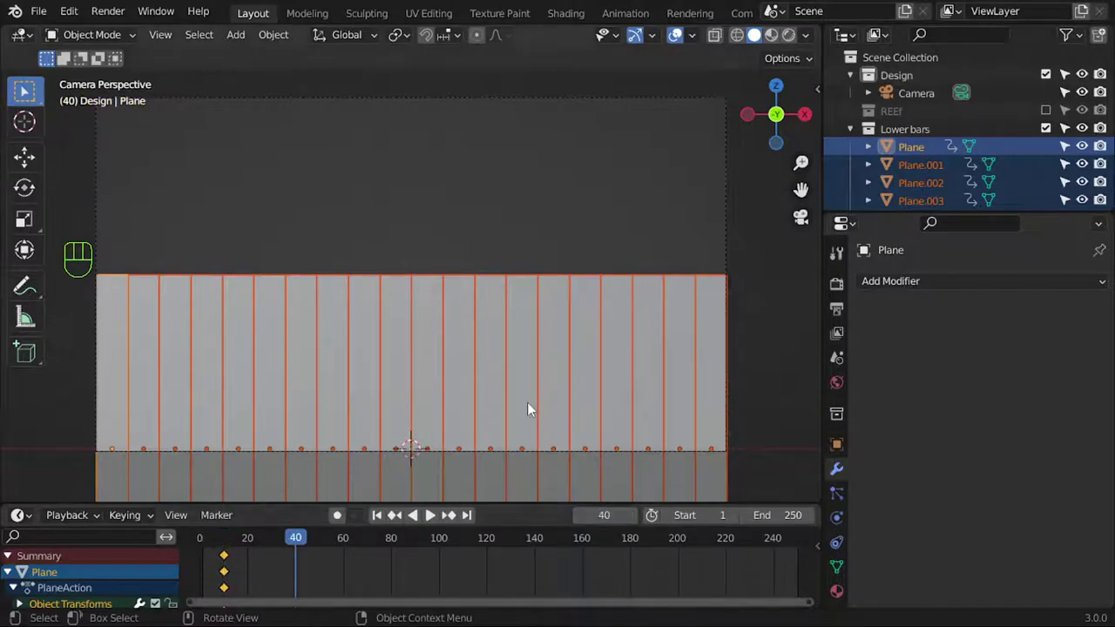
{"action": "key", "text": "s"}
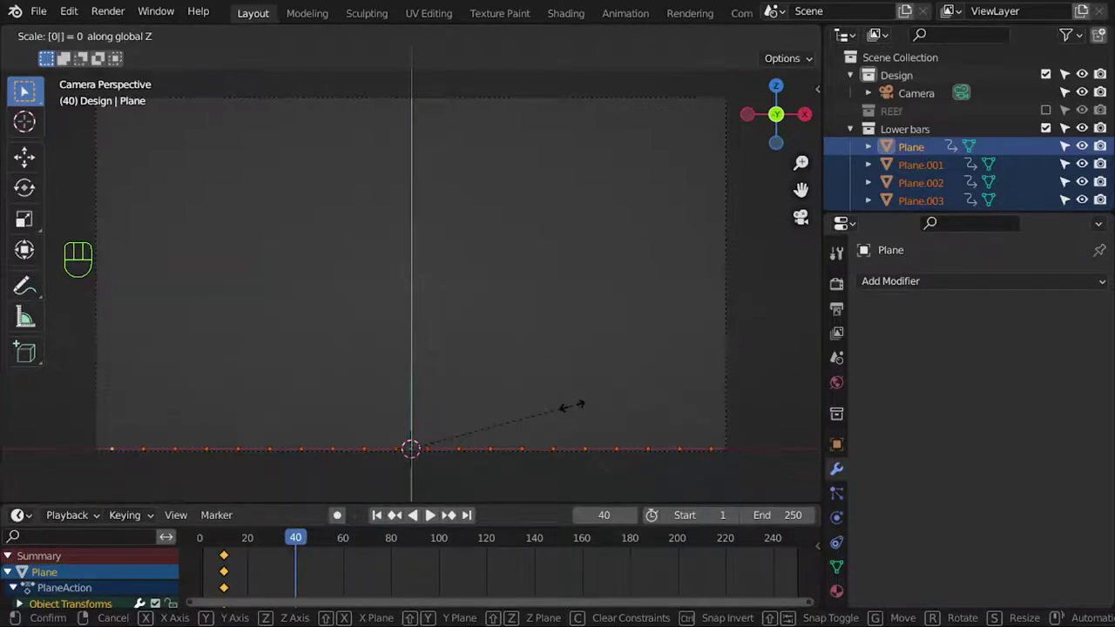
{"action": "key", "text": "g"}
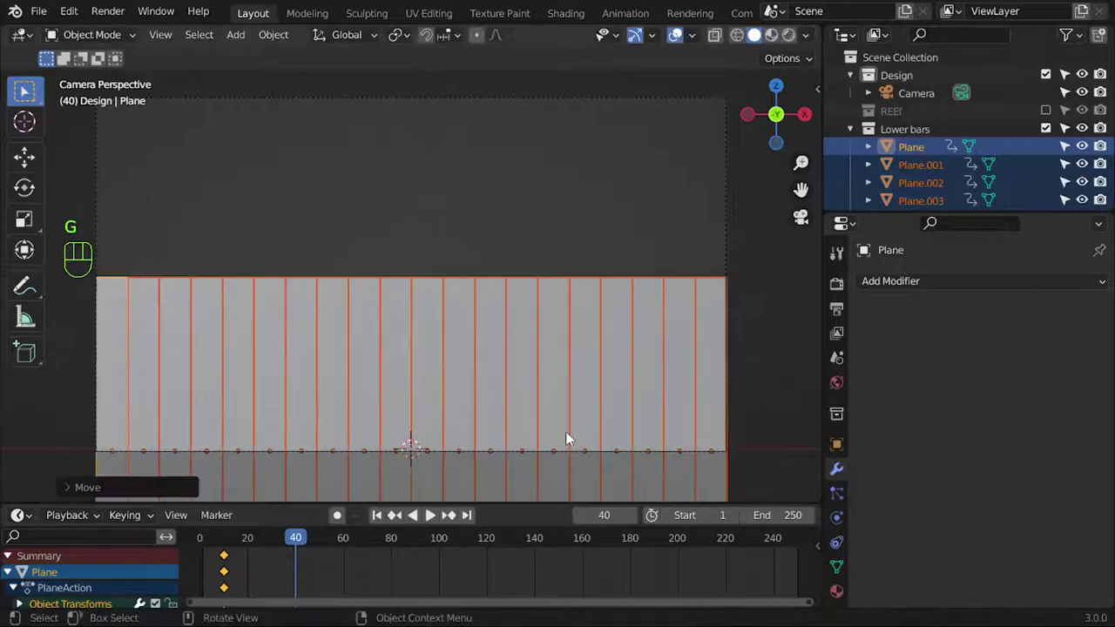
{"action": "key", "text": "s"}
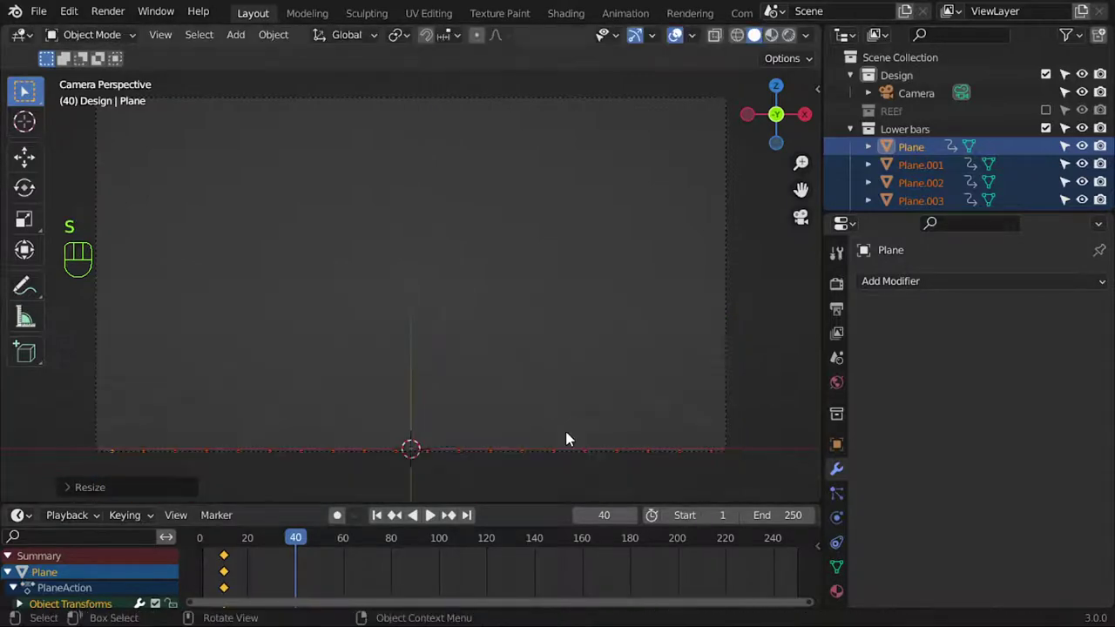
{"action": "key", "text": "i"}
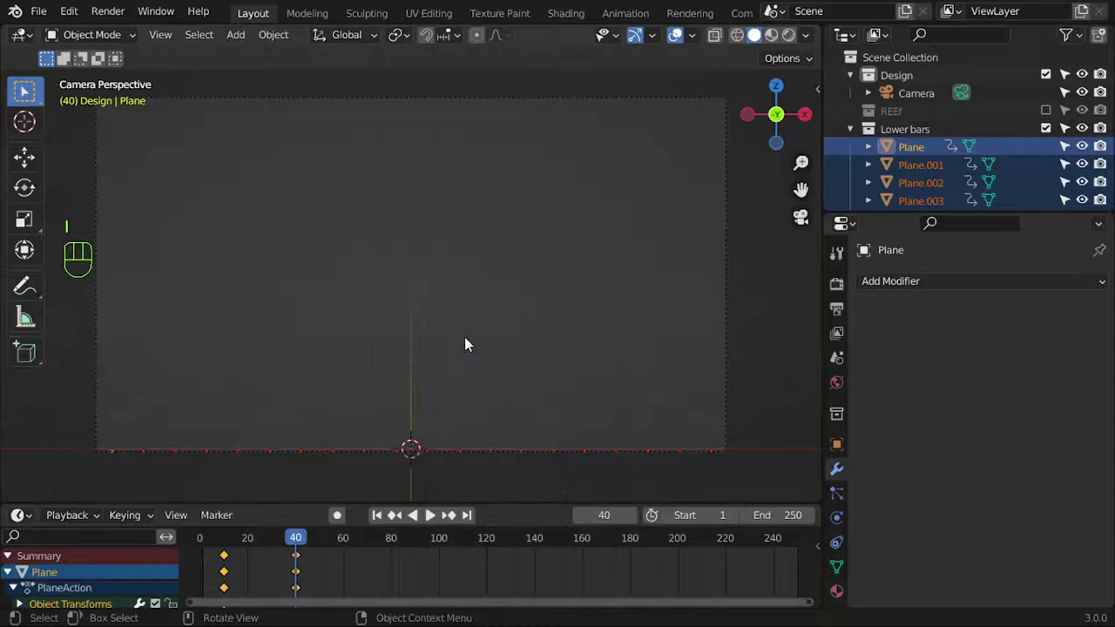
- Preview the shrinking animation, stop playback and return to the first frame
{"action": "left_click_drag", "start_coordinate": [374, 520], "coordinate": [440, 517]}
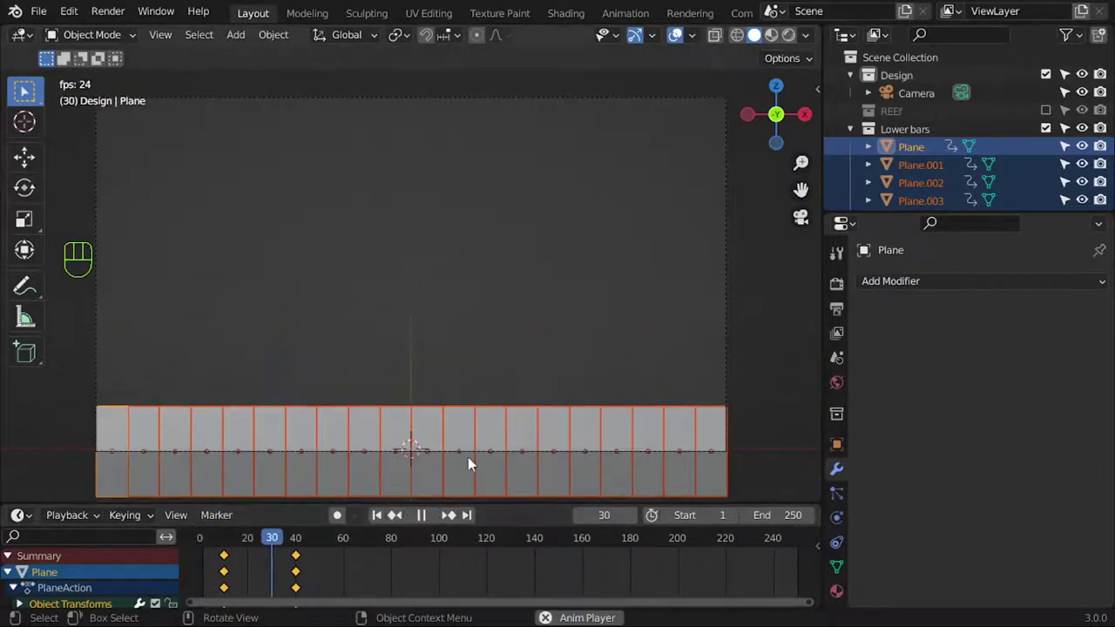
{"action": "key", "text": "Escape"}
{"action": "key", "text": "t"}
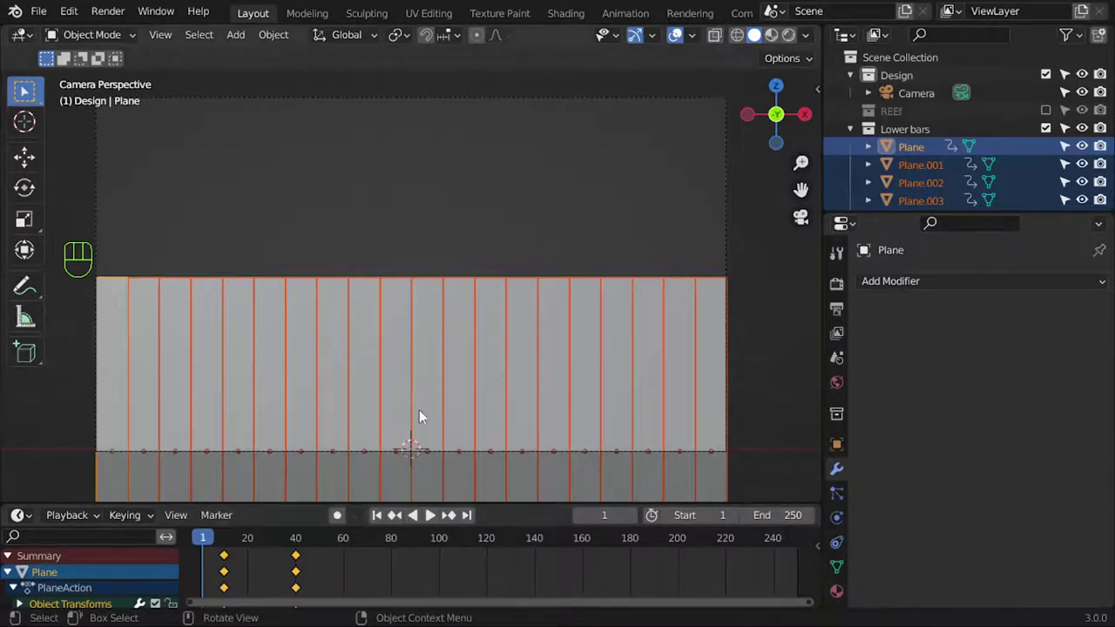
- Select a single bar, Plane.019, and move the playhead to frame 10
{"action": "left_click", "coordinate": [123, 431]}
{"action": "left_click", "coordinate": [706, 404]}
{"action": "left_click_drag", "start_coordinate": [216, 541], "coordinate": [231, 534]}
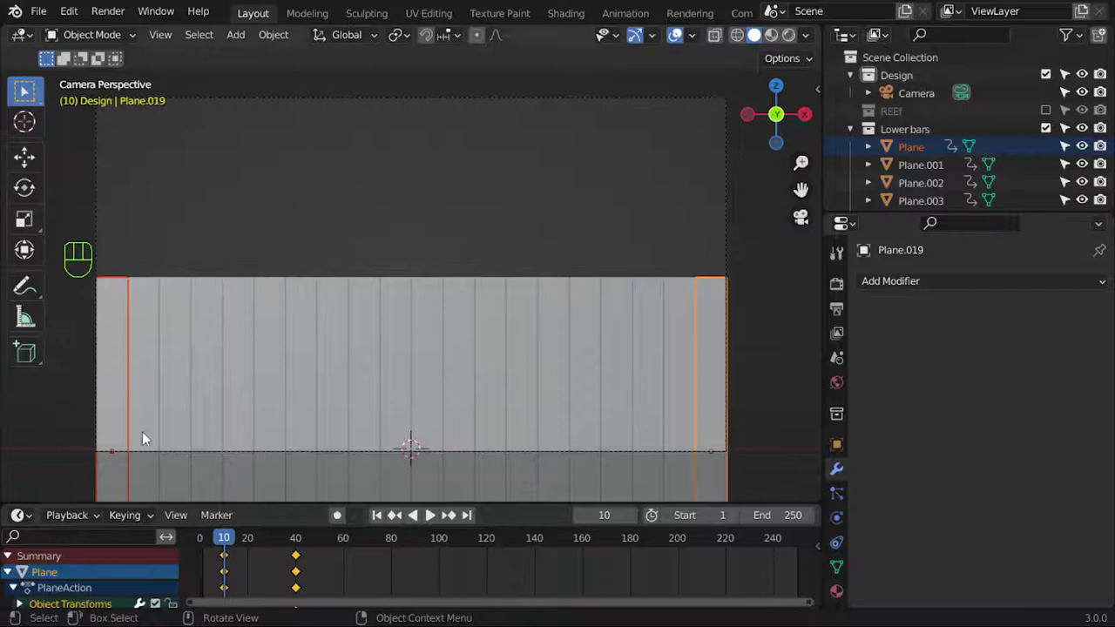
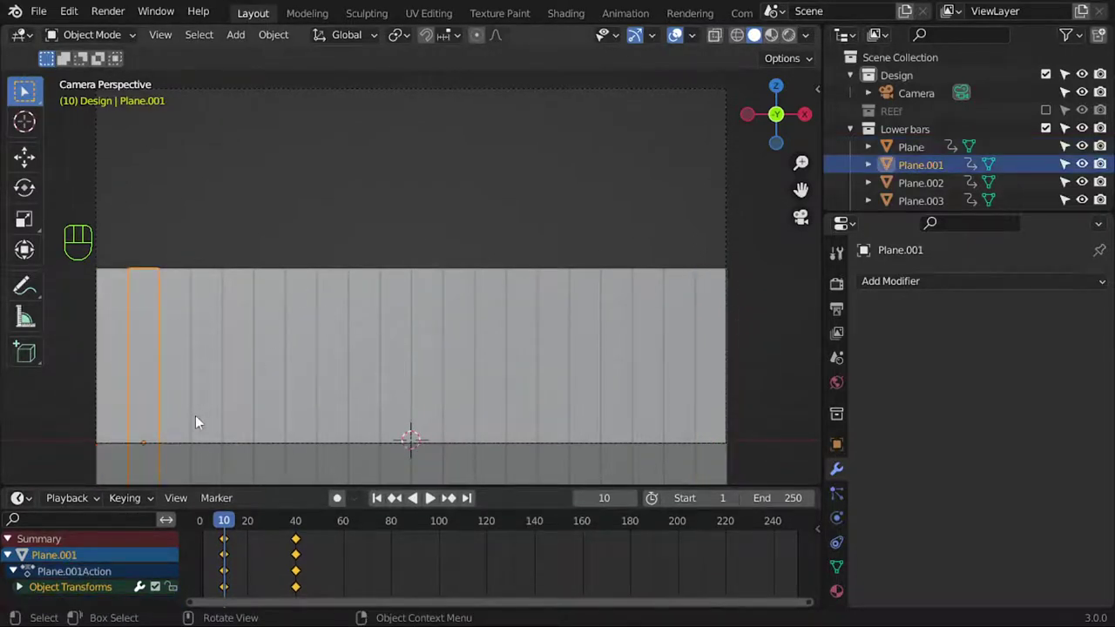
- Select the centre bars and offset their growth keyframes later in the Dope Sheet
{"action": "left_click", "coordinate": [127, 411]}
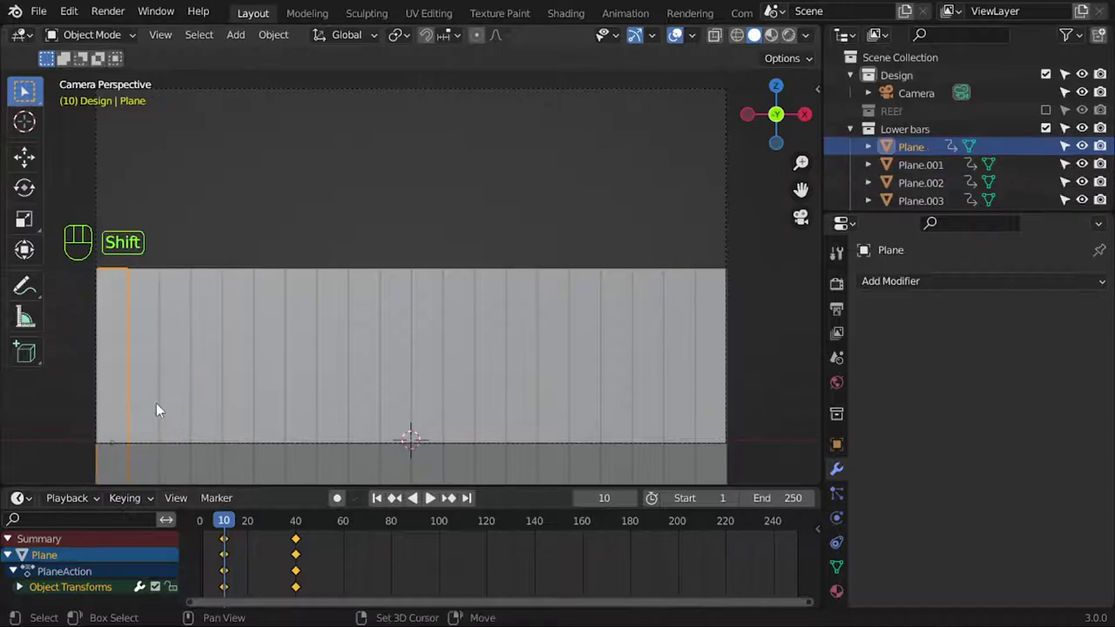
{"action": "left_click", "coordinate": [400, 423]}
{"action": "left_click", "coordinate": [437, 420]}
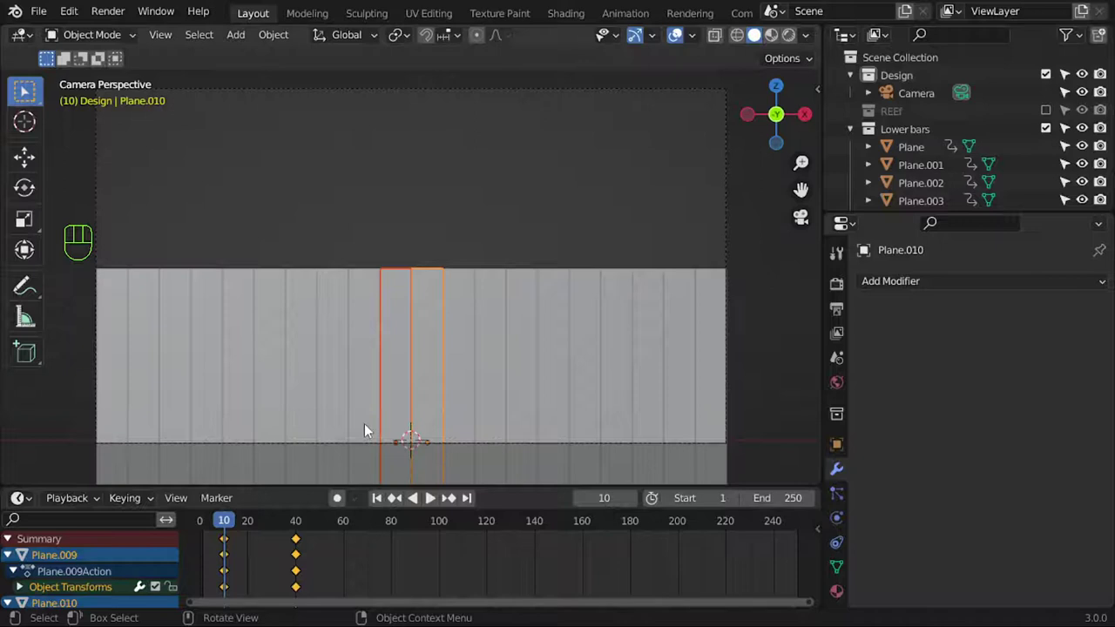
{"action": "left_click", "coordinate": [369, 429]}
{"action": "left_click", "coordinate": [462, 418]}
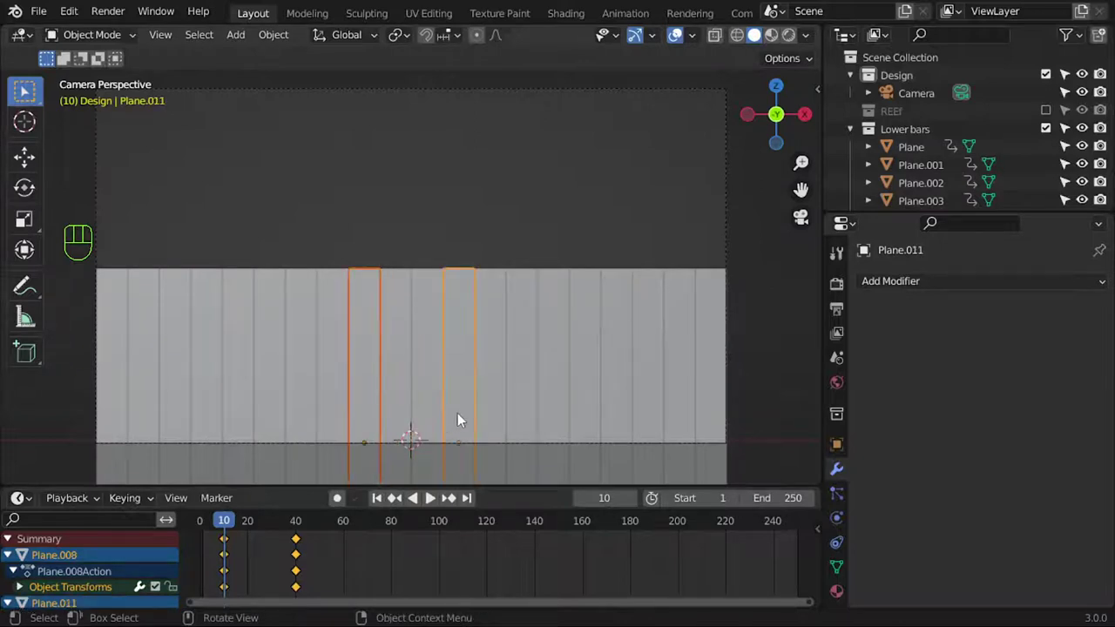
{"action": "key", "text": "ctrl+F9"}
{"action": "key", "text": "ctrl+F10"}
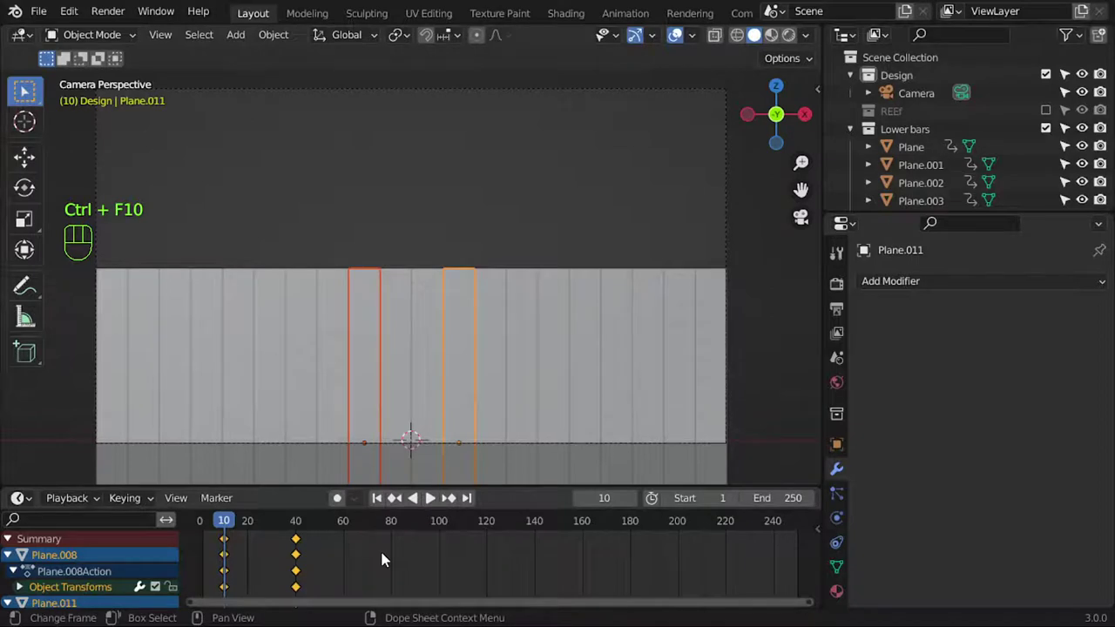
{"action": "key", "text": "g"}
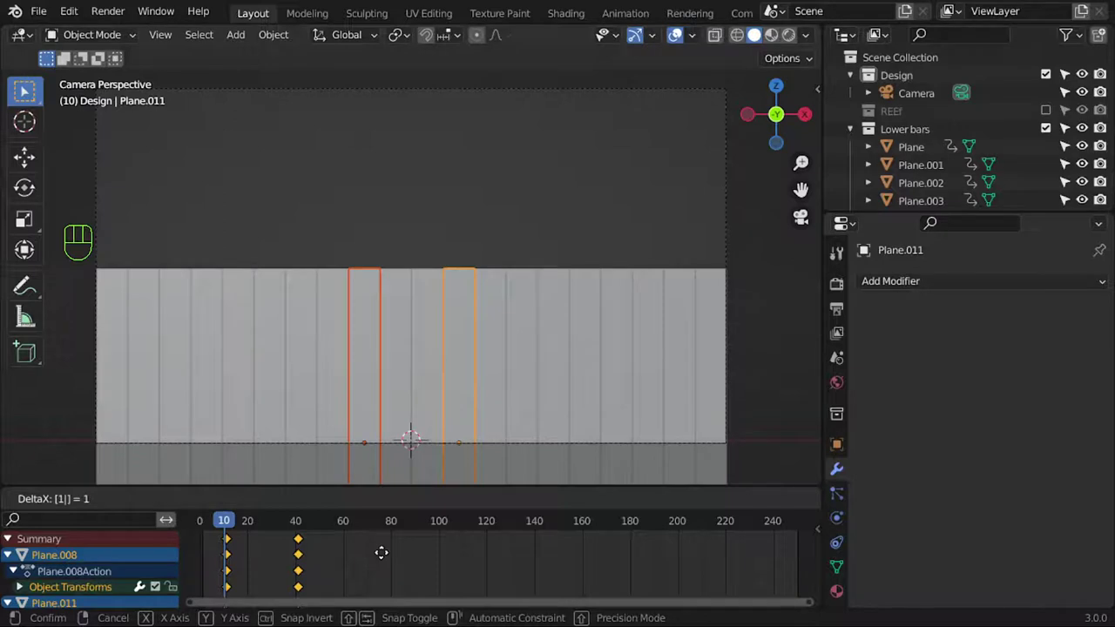
- Shift the next bars' keyframes progressively later so they grow after the centre ones
{"action": "left_click", "coordinate": [345, 417]}
{"action": "key", "text": "g"}
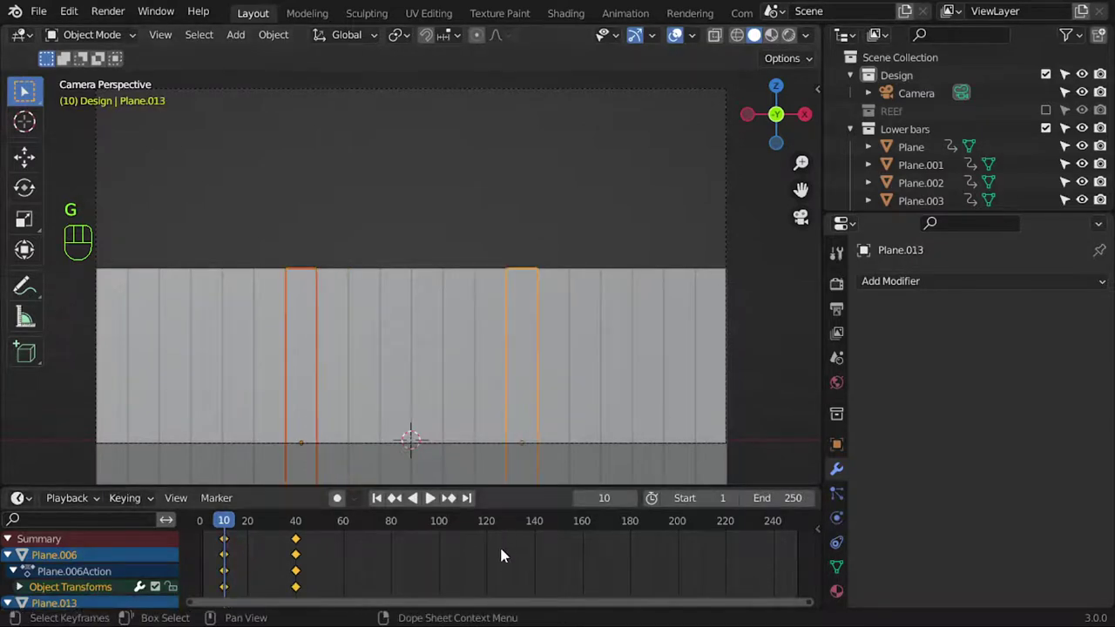
{"action": "key", "text": "g"}
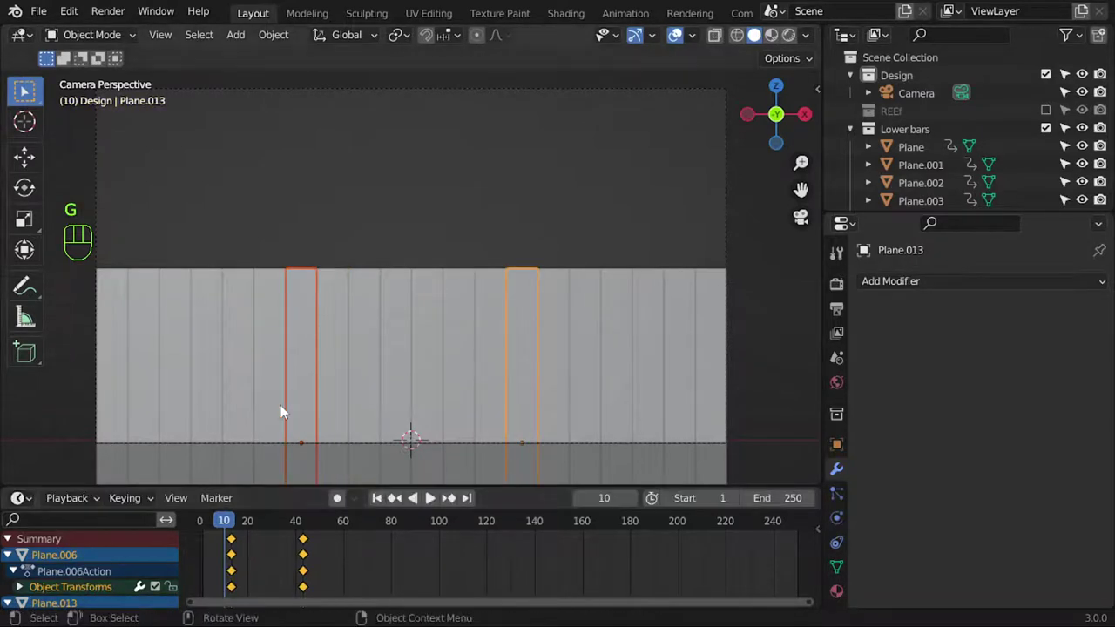
{"action": "left_click", "coordinate": [277, 410]}
{"action": "left_click", "coordinate": [551, 409]}
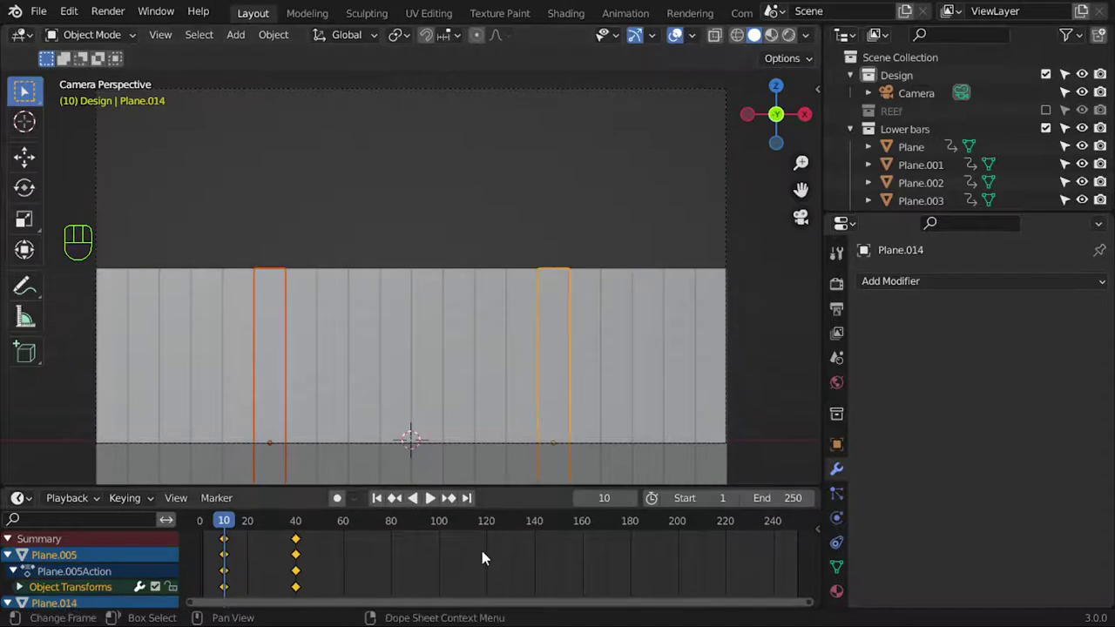
{"action": "key", "text": "g"}
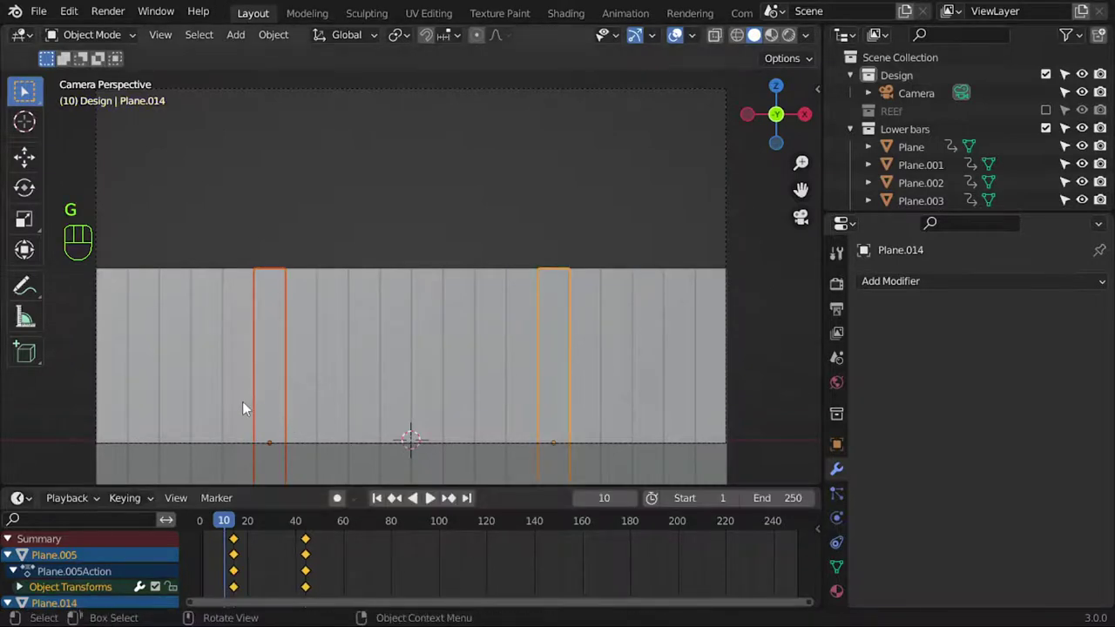
{"action": "key", "text": "g"}
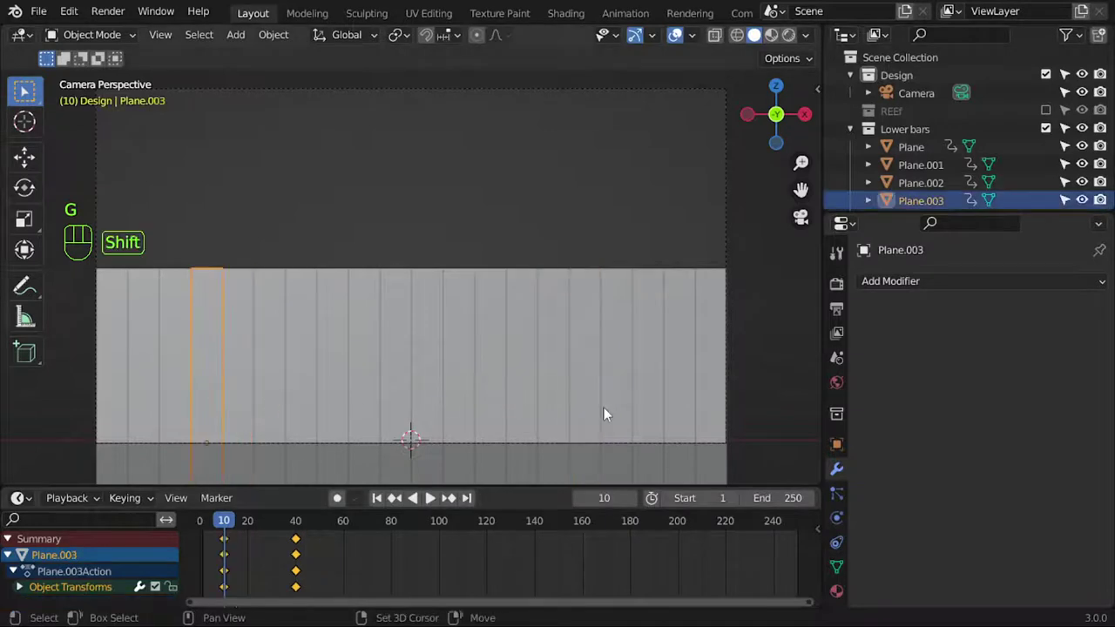
{"action": "key", "text": "g"}
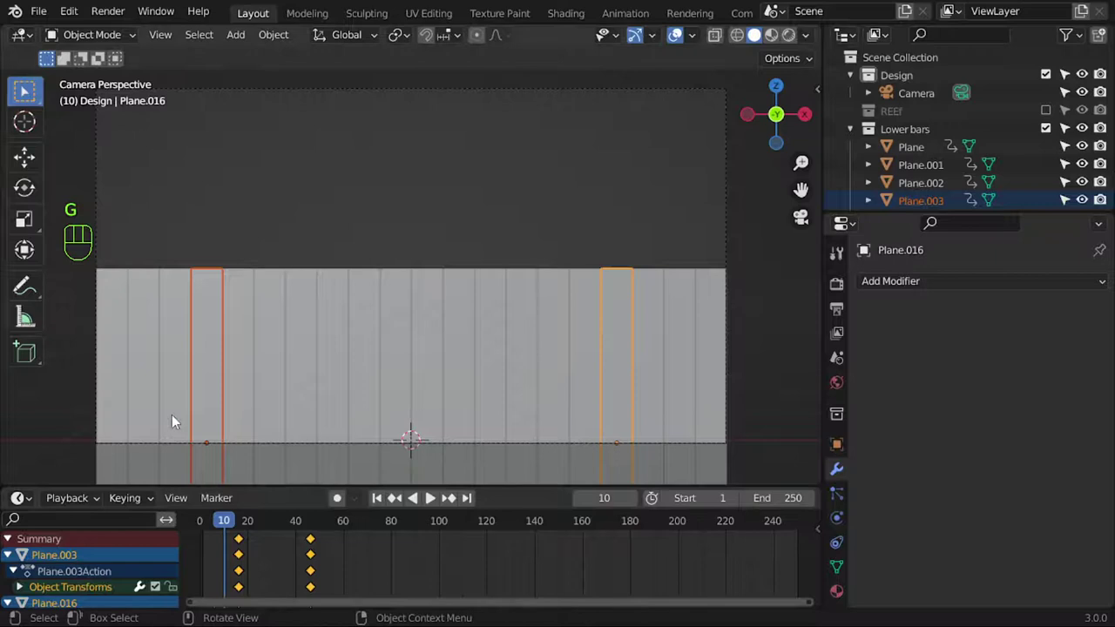
- Offset the outer bars' keyframes further, 8 frames then 10 frames for the last bar
{"action": "left_click", "coordinate": [171, 418]}
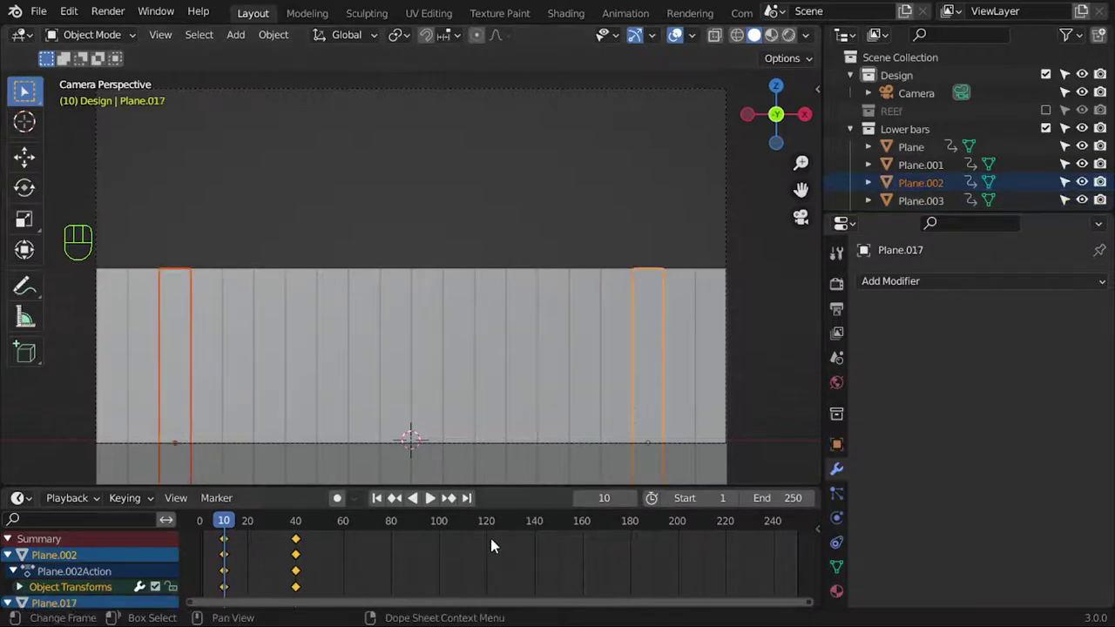
{"action": "key", "text": "g"}
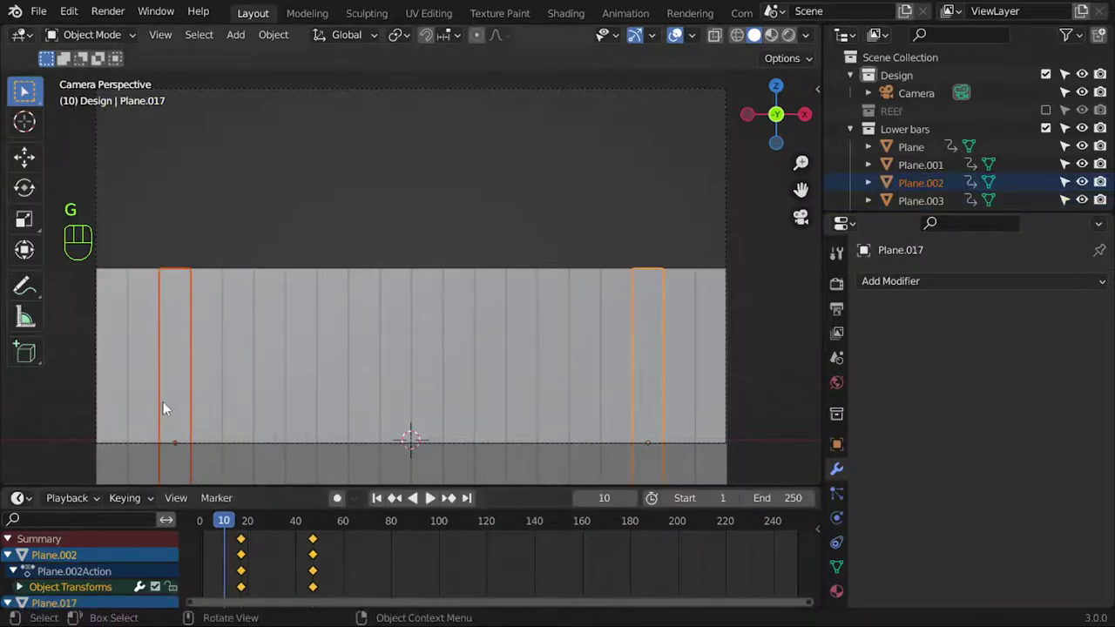
{"action": "left_click", "coordinate": [672, 410]}
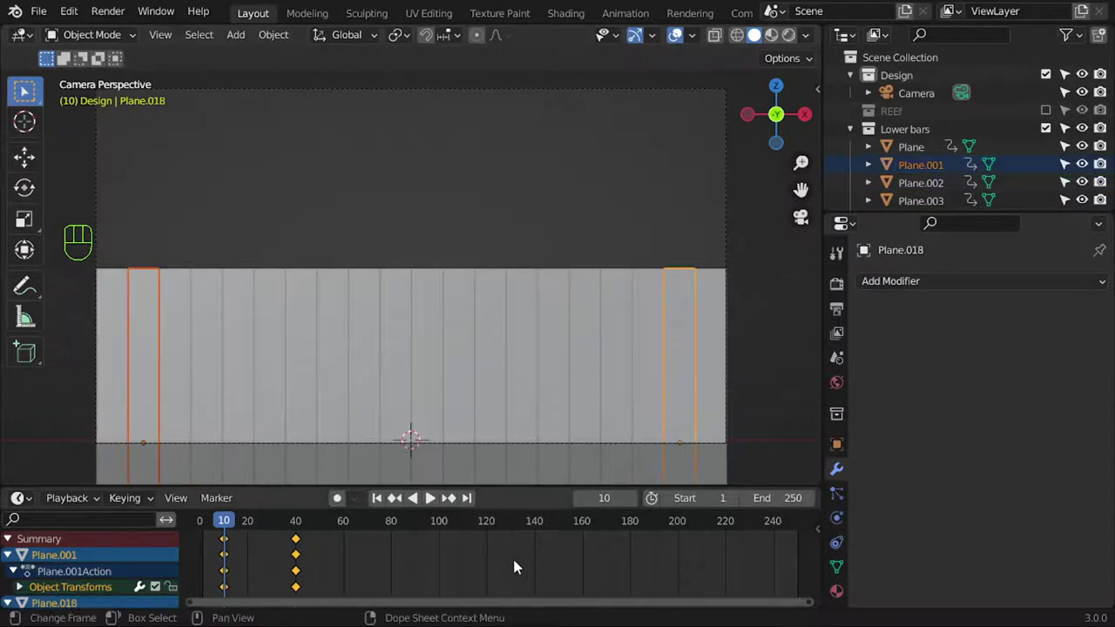
{"action": "key", "text": "g"}
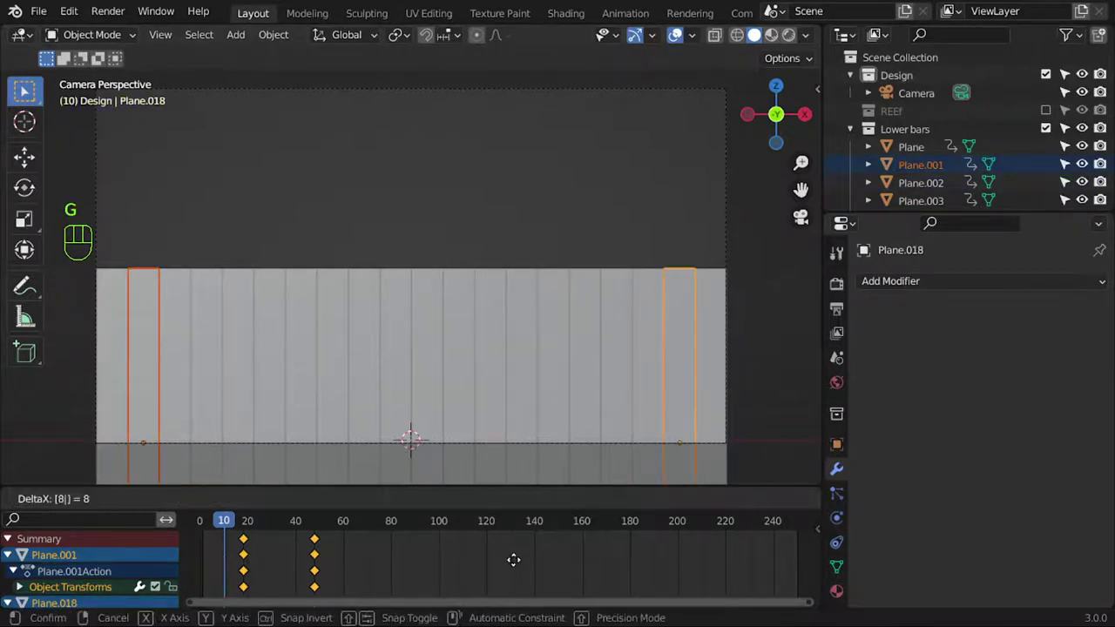
{"action": "left_click", "coordinate": [123, 389]}
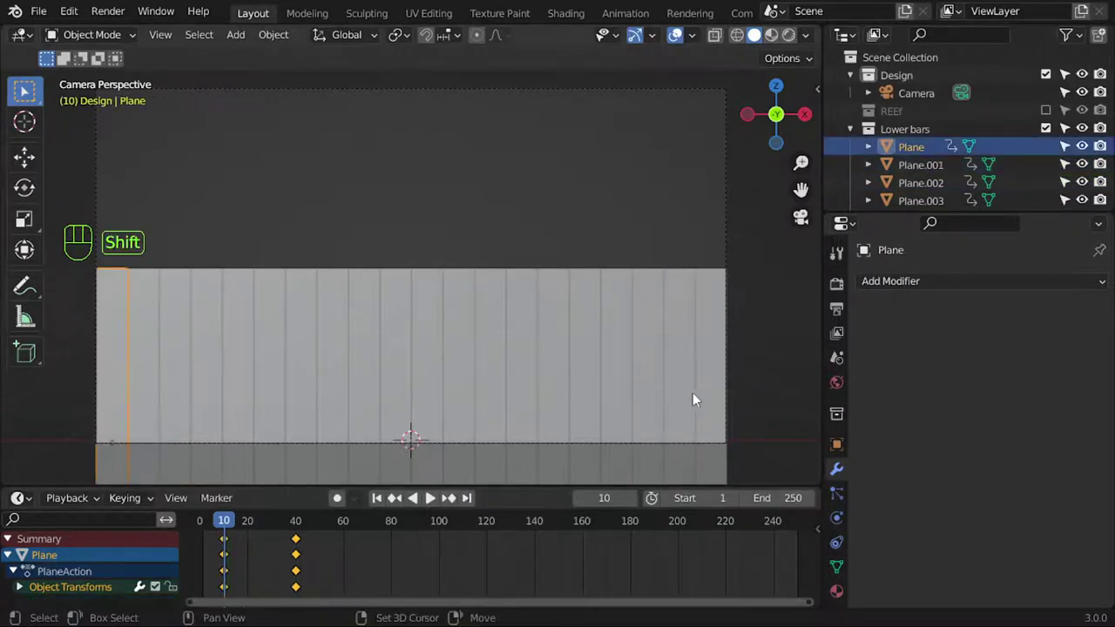
{"action": "left_click", "coordinate": [716, 397]}
{"action": "key", "text": "g"}
{"action": "key", "text": "1"}
{"action": "key", "text": "0"}
{"action": "key", "text": "g"}
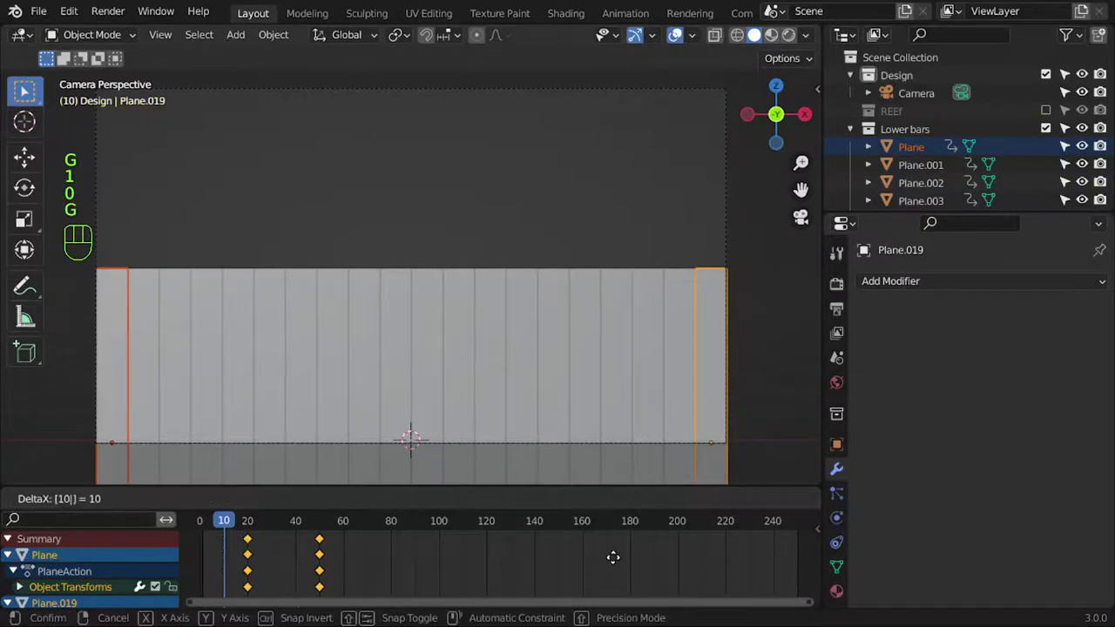
{"action": "left_click", "coordinate": [221, 527]}
- Play the staggered growth animation, stop it, and add a new empty to the scene
{"action": "left_click", "coordinate": [439, 505]}
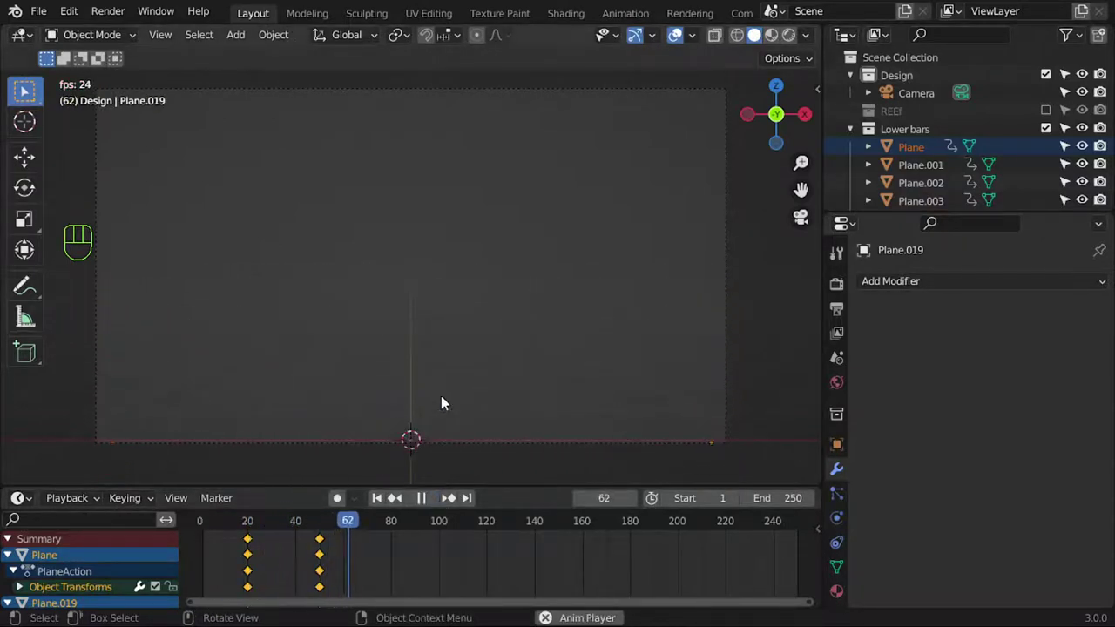
{"action": "key", "text": "Escape"}
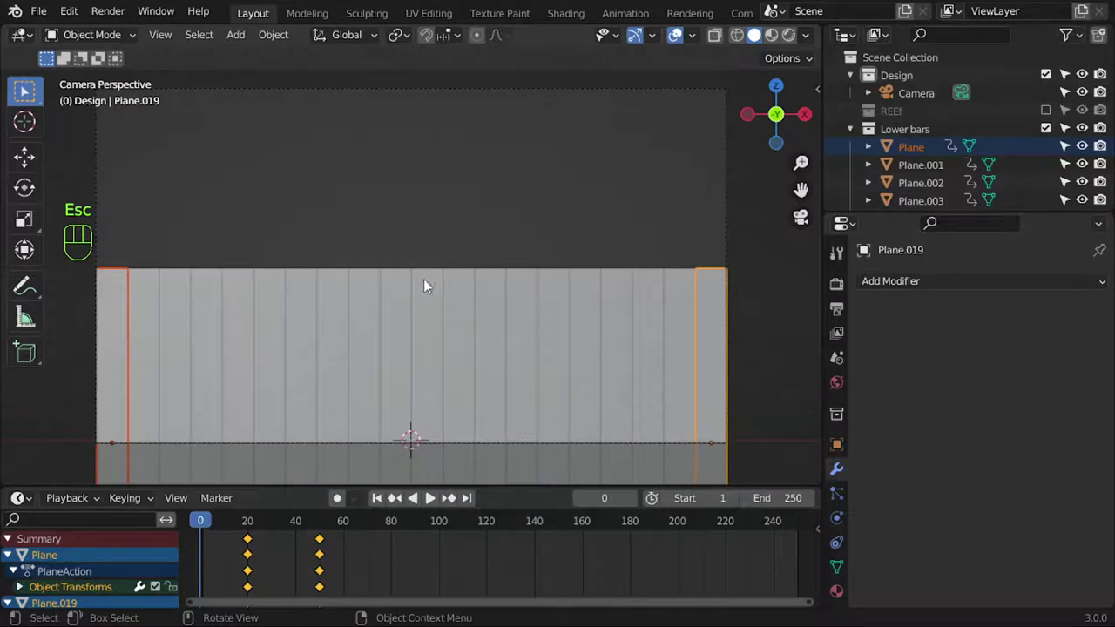
{"action": "key", "text": "Tab"}
{"action": "key", "text": "shift+s"}
{"action": "key", "text": "Tab"}
{"action": "key", "text": "shift+a"}
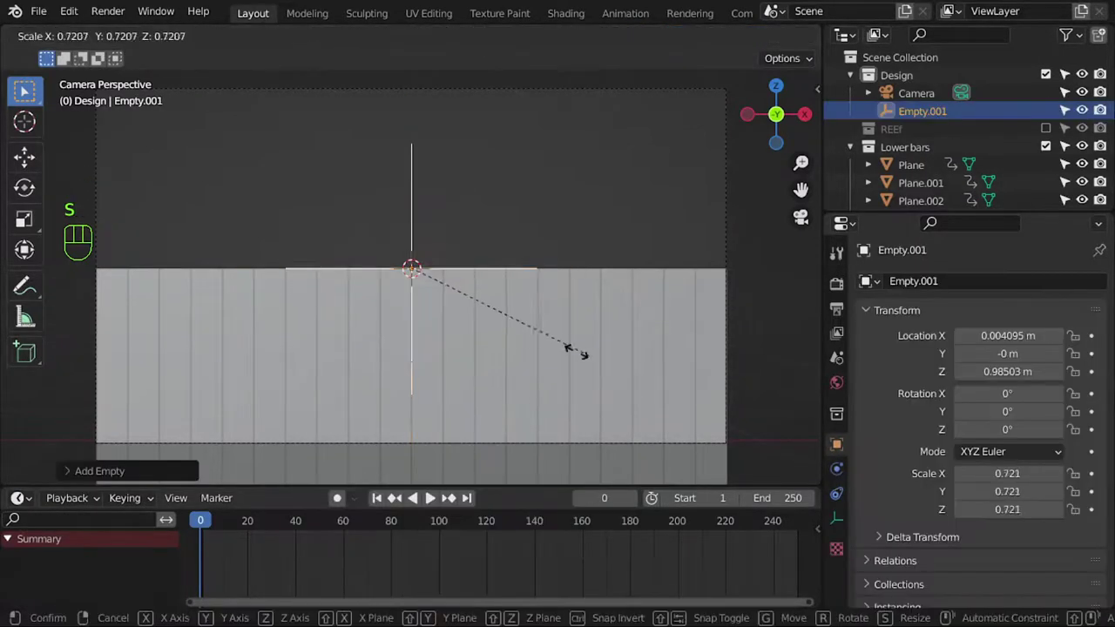
- Shrink the empty and make all the bars children of Empty.001
{"action": "key", "text": "s"}
{"action": "key", "text": "b"}
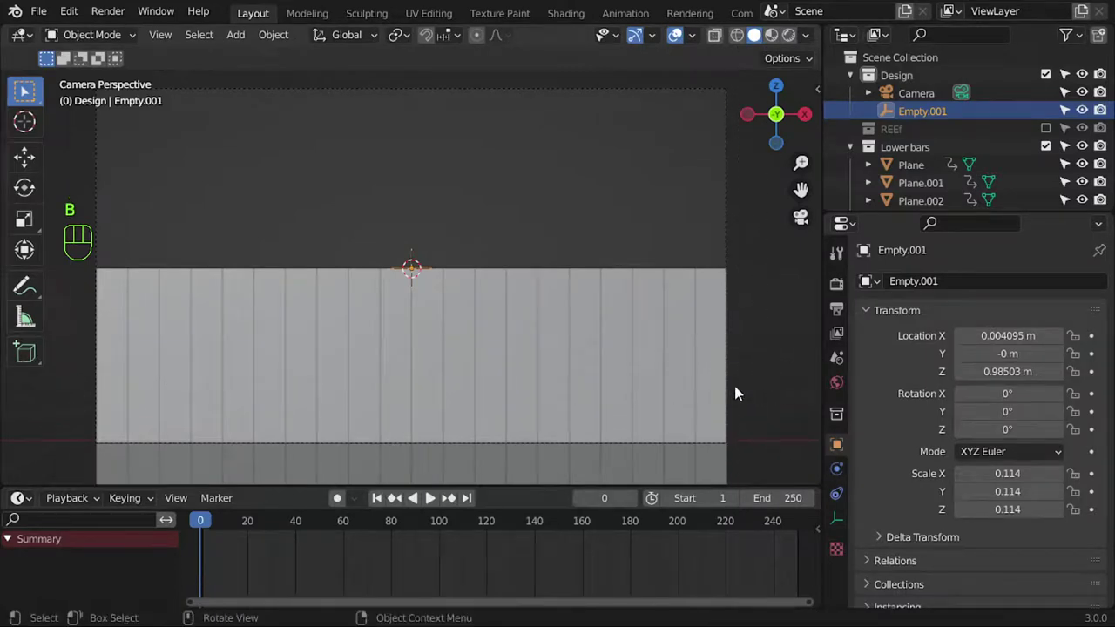
{"action": "left_click", "coordinate": [1083, 96]}
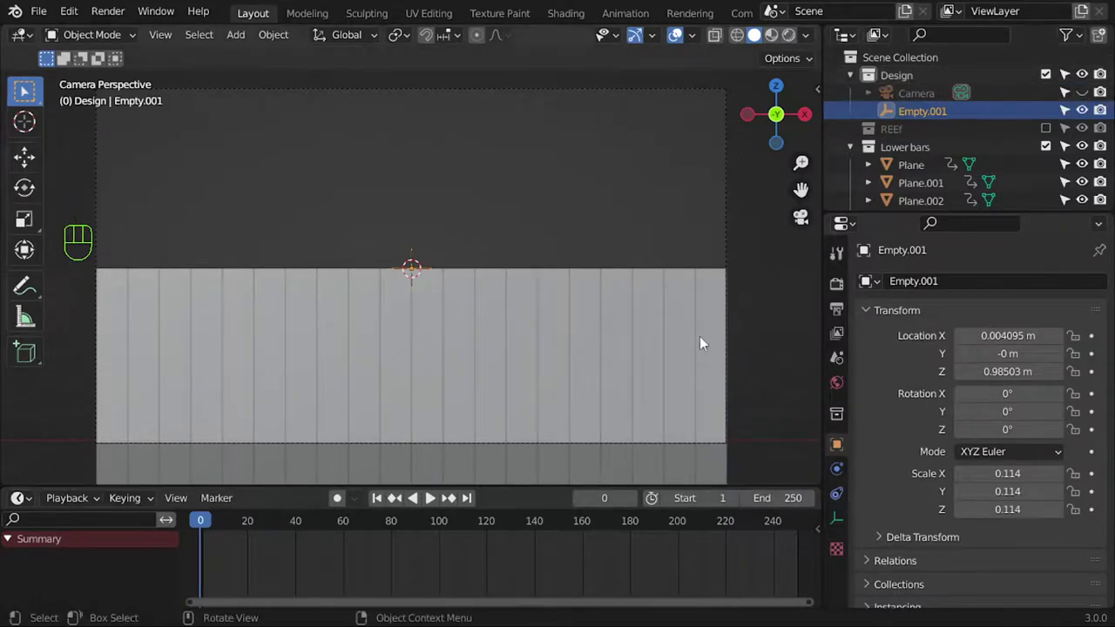
{"action": "key", "text": "b"}
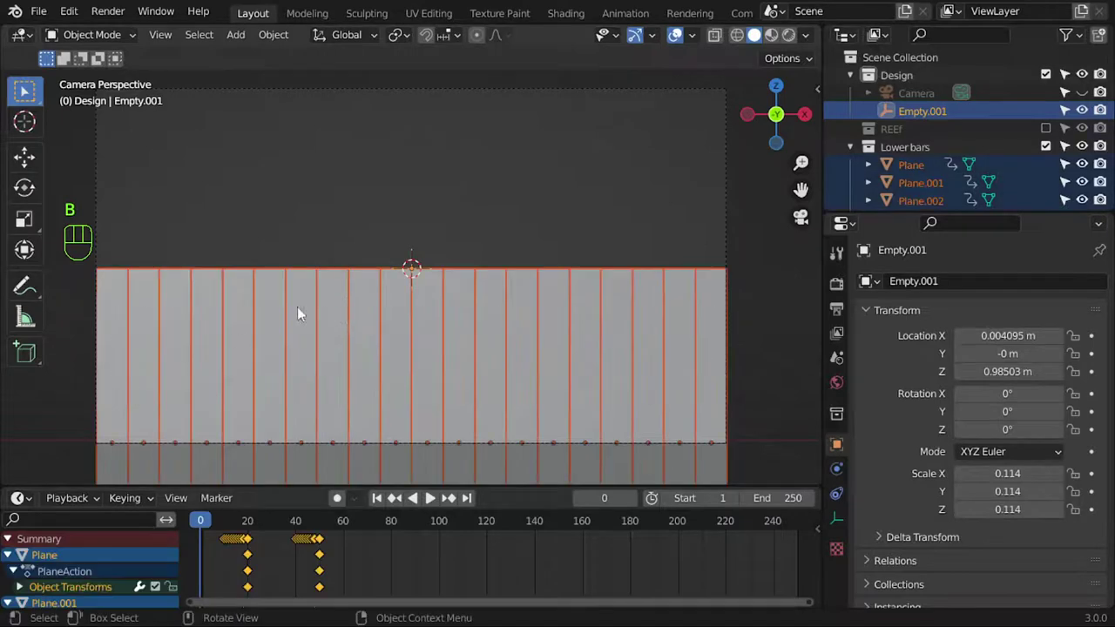
{"action": "left_click", "coordinate": [416, 258]}
{"action": "key", "text": "ctrl+p"}
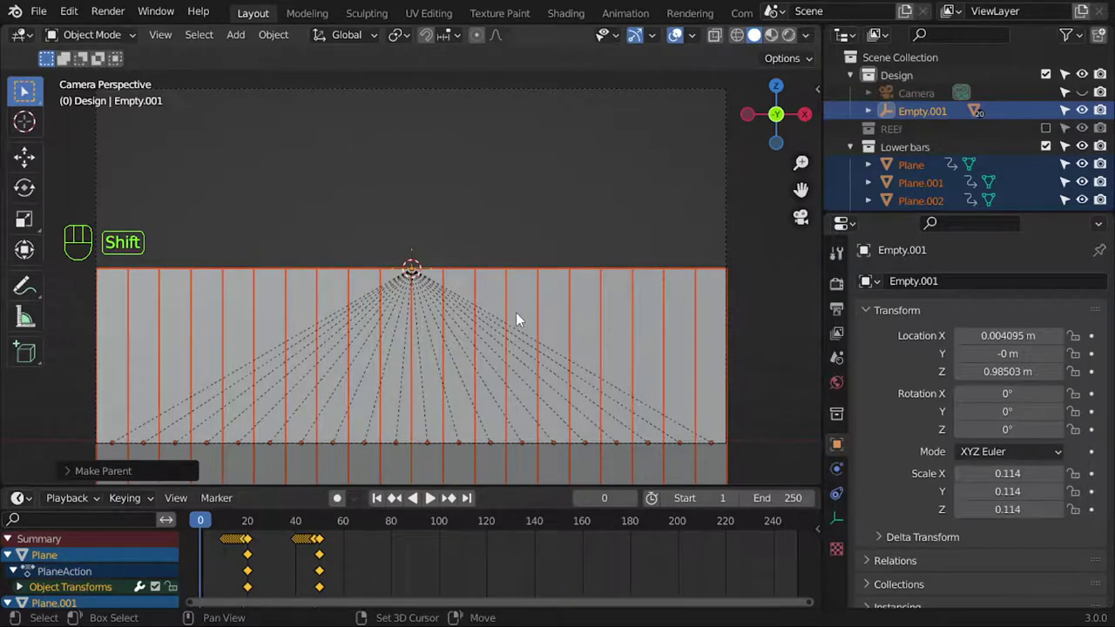
- Duplicate the empty with its bars in place and choose a transform pivot for flipping it
{"action": "key", "text": "shift+d"}
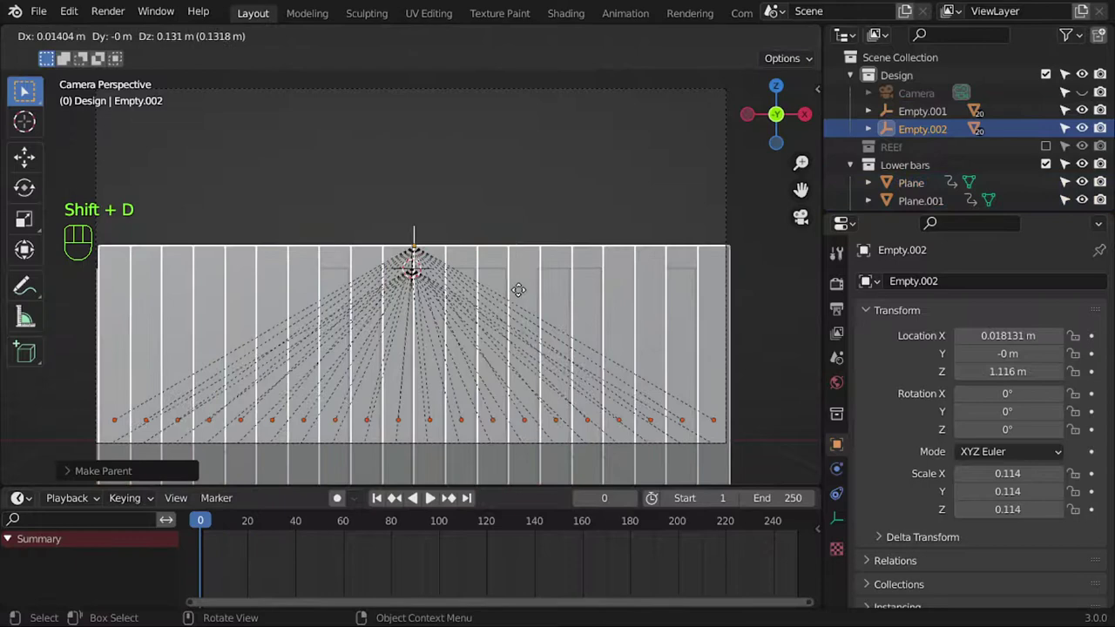
{"action": "left_click", "coordinate": [421, 262]}
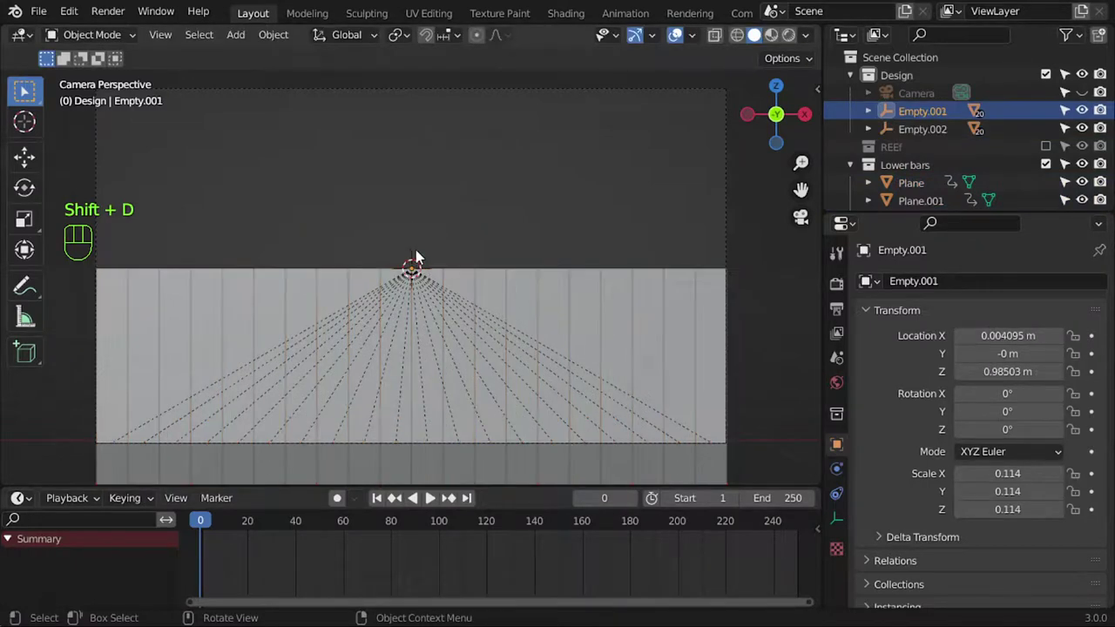
{"action": "left_click_drag", "start_coordinate": [401, 39], "coordinate": [419, 98]}
- Rotate Empty.002 180° about Y, play the mirrored animation, then stop and rewind
{"action": "key", "text": "r"}
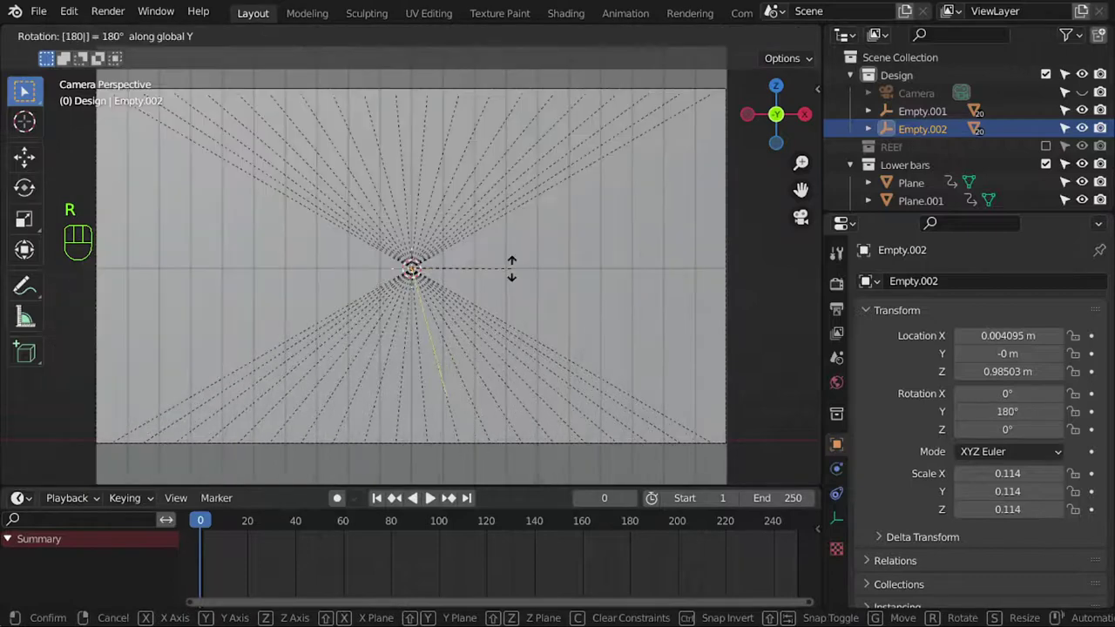
{"action": "left_click", "coordinate": [436, 497]}
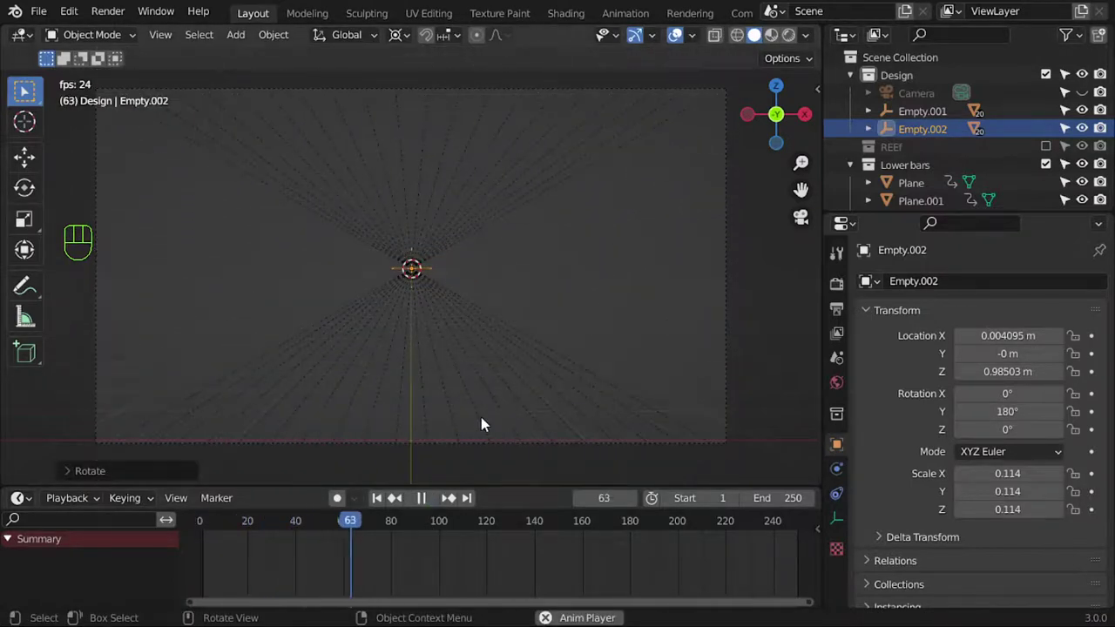
{"action": "key", "text": "Escape"}
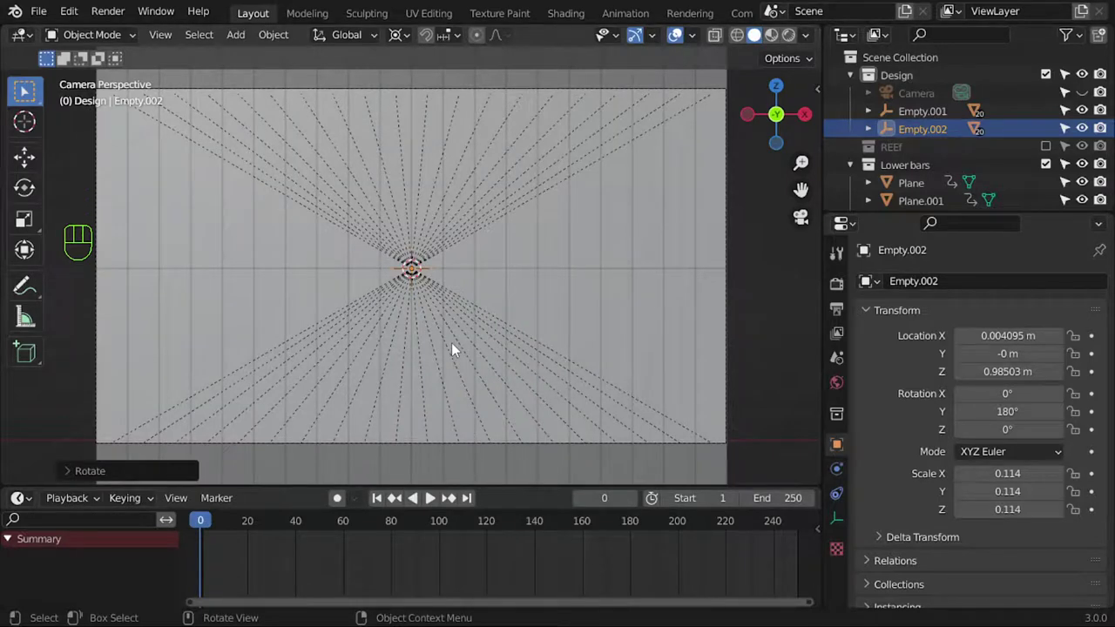
{"action": "left_click", "coordinate": [439, 502]}
{"action": "key", "text": "Escape"}
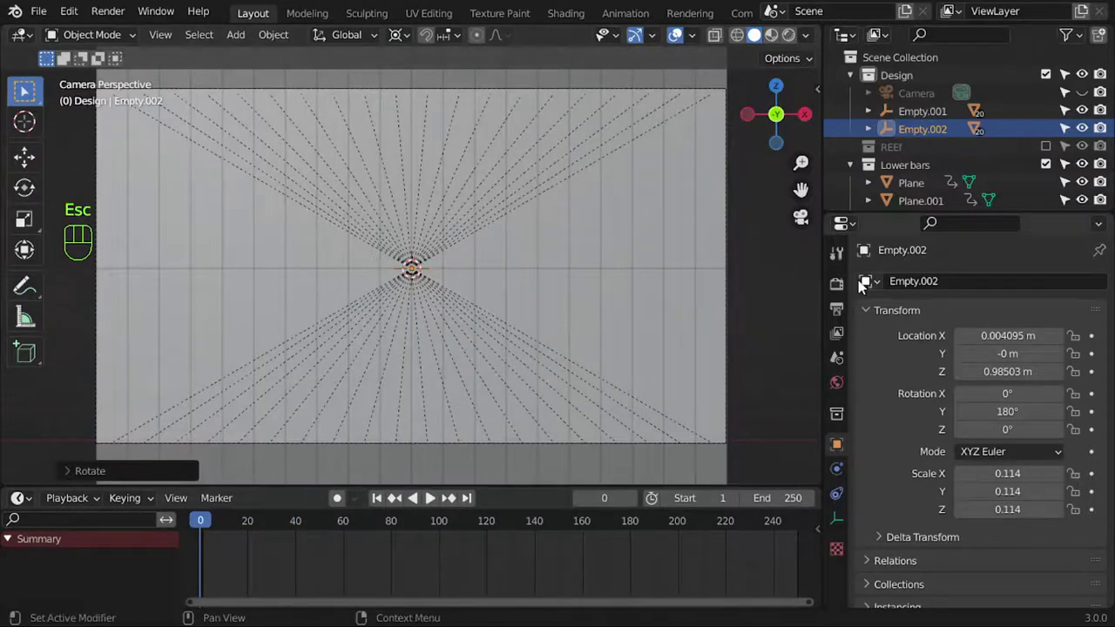
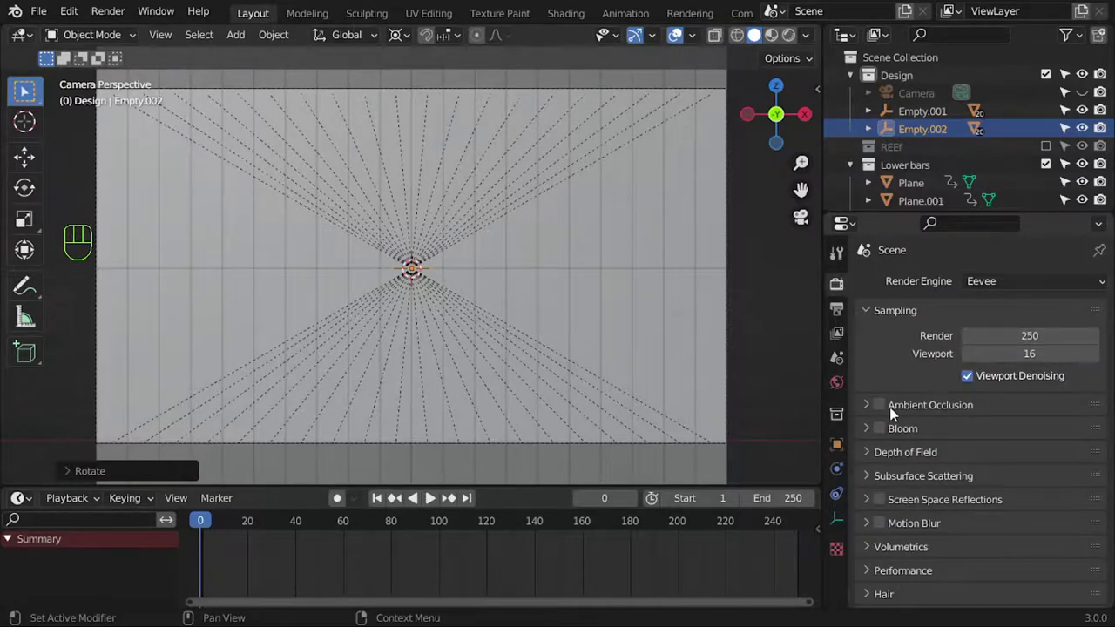
- Collapse Sampling and enable Bloom, Screen Space Reflections and Ambient Occlusion for Eevee
{"action": "left_click", "coordinate": [888, 432]}
{"action": "left_click", "coordinate": [889, 406]}
{"action": "left_click", "coordinate": [885, 322]}
{"action": "left_click", "coordinate": [884, 341]}
{"action": "left_click", "coordinate": [879, 436]}
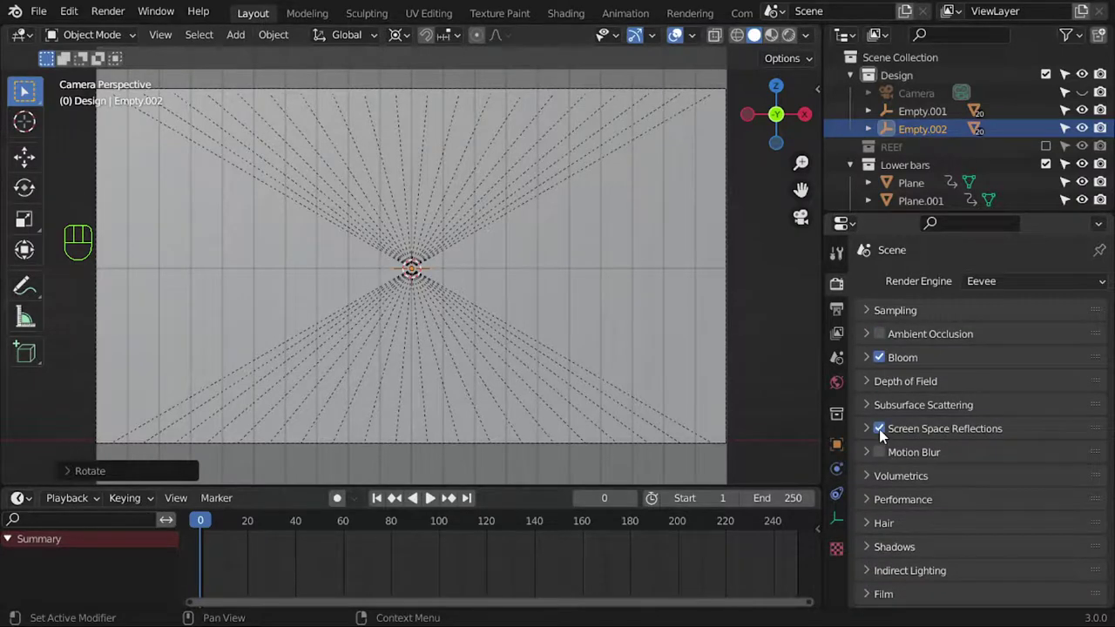
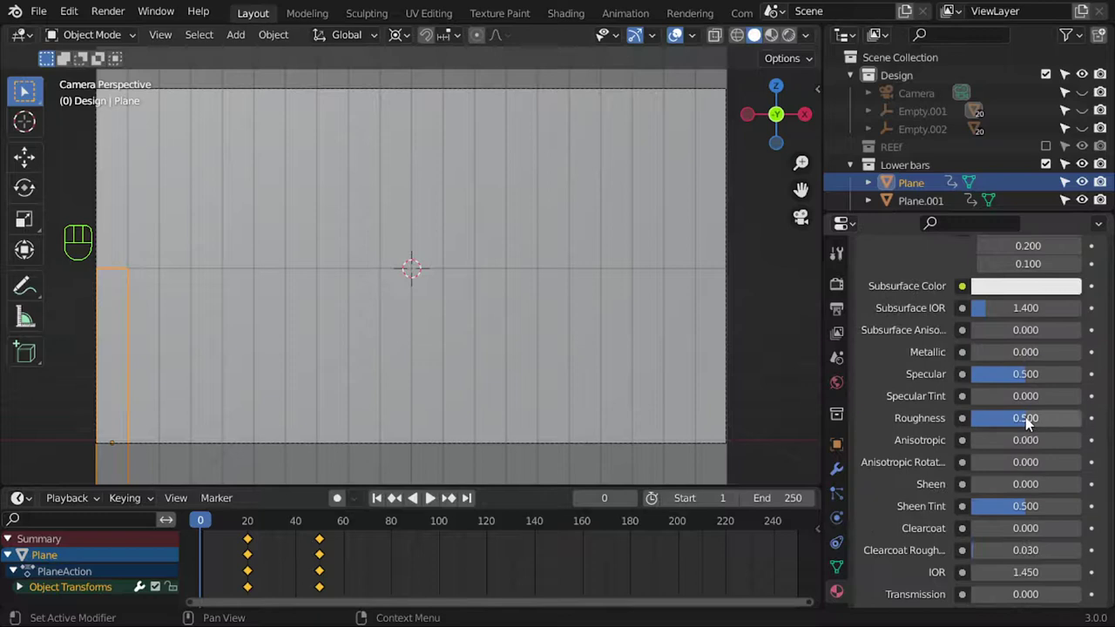
- Show Material Preview, link the Plane's orange material to all bars, deselect and play the animation
{"action": "key", "text": "b"}
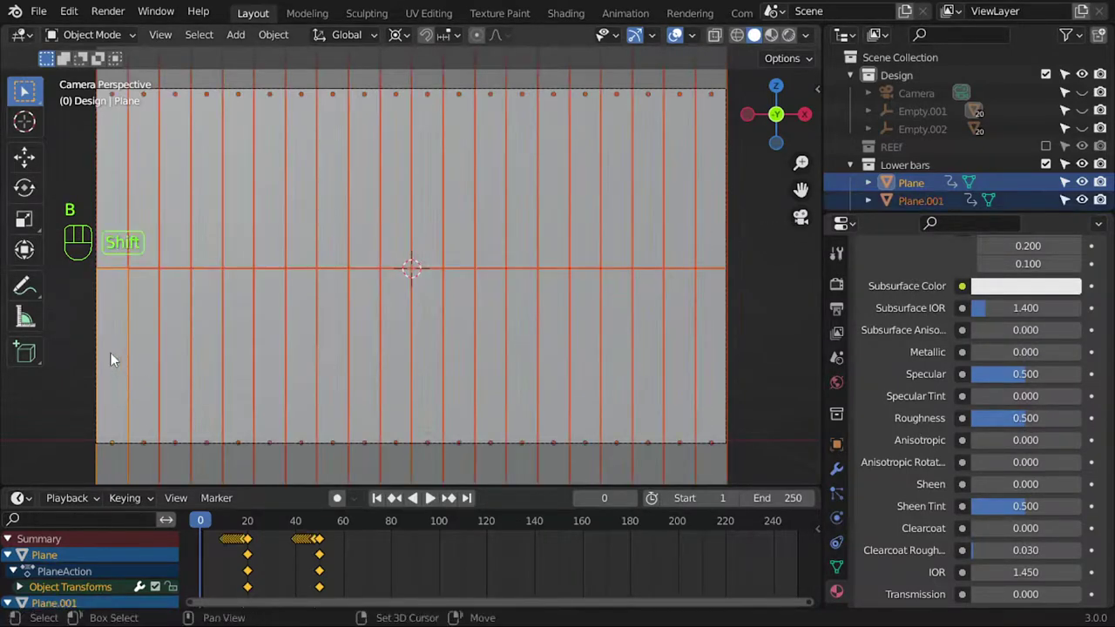
{"action": "left_click", "coordinate": [115, 358]}
{"action": "key", "text": "ctrl+l"}
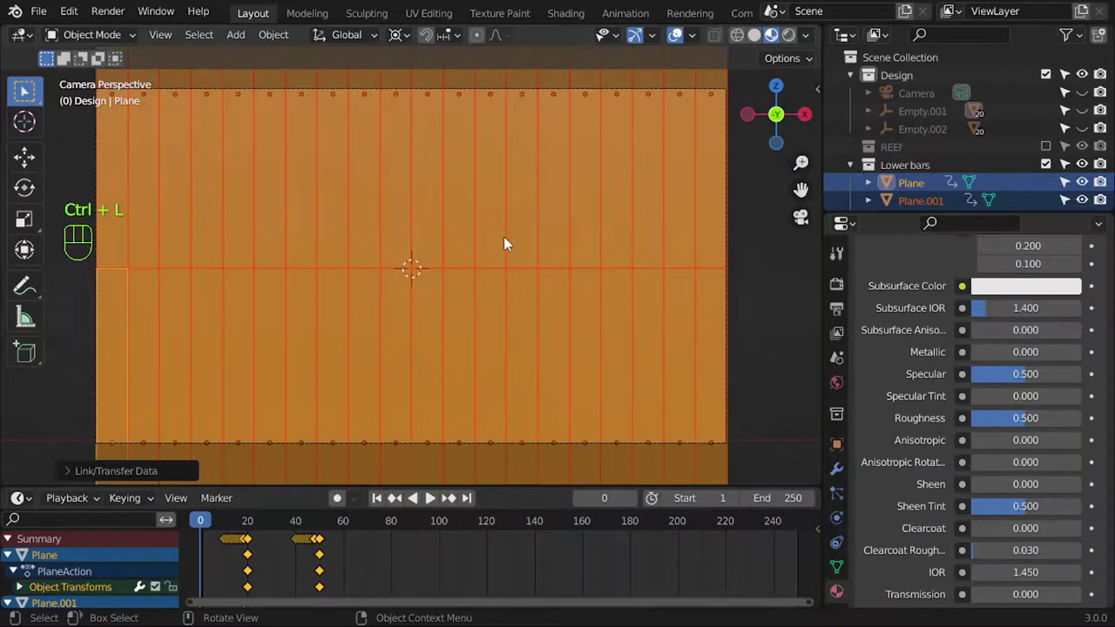
{"action": "left_click", "coordinate": [781, 399]}
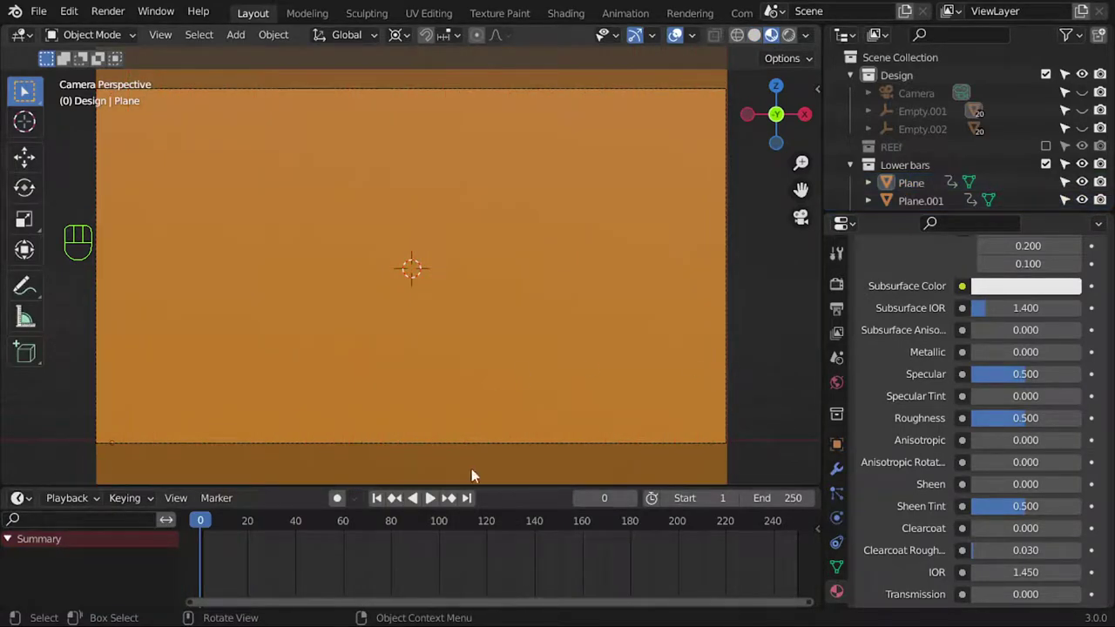
{"action": "left_click", "coordinate": [442, 502]}
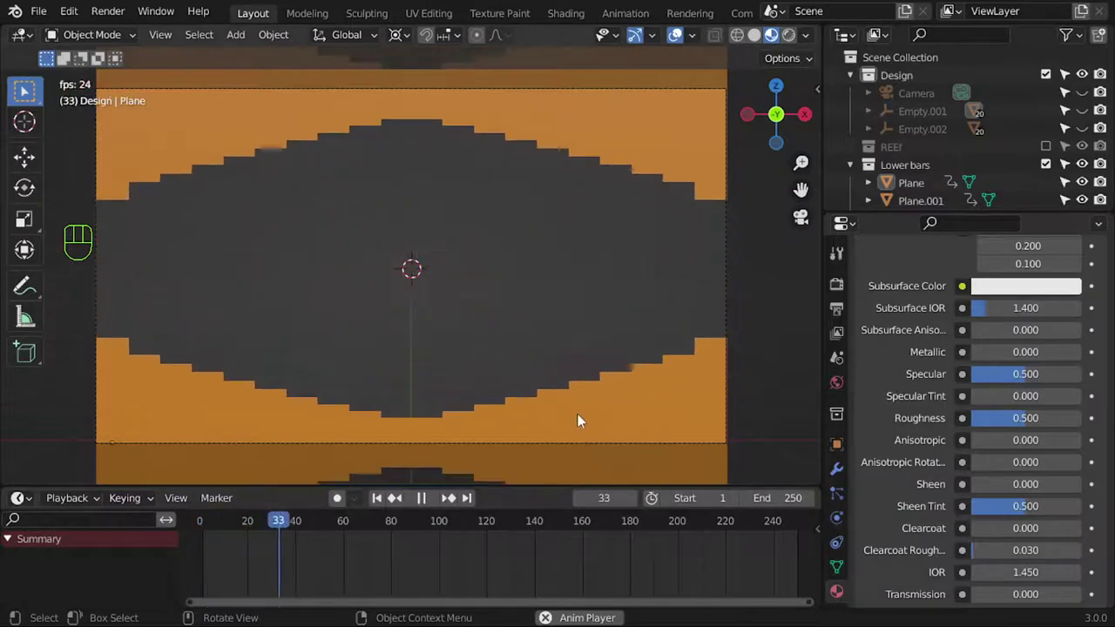
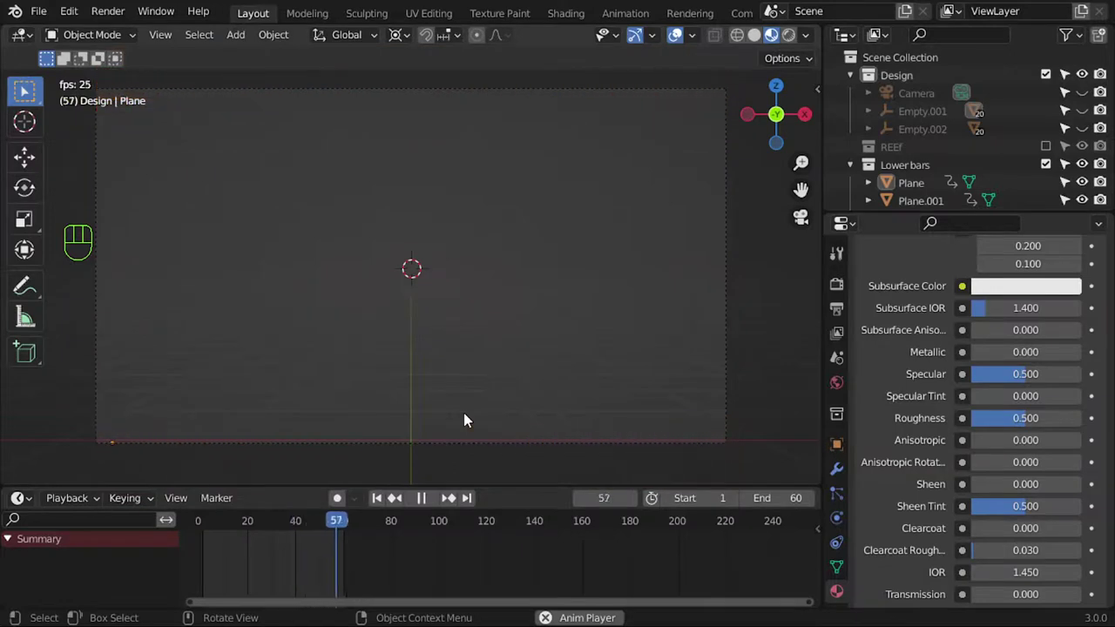
- Stop playback and enable Transparent under the render Film settings
{"action": "key", "text": "Escape"}
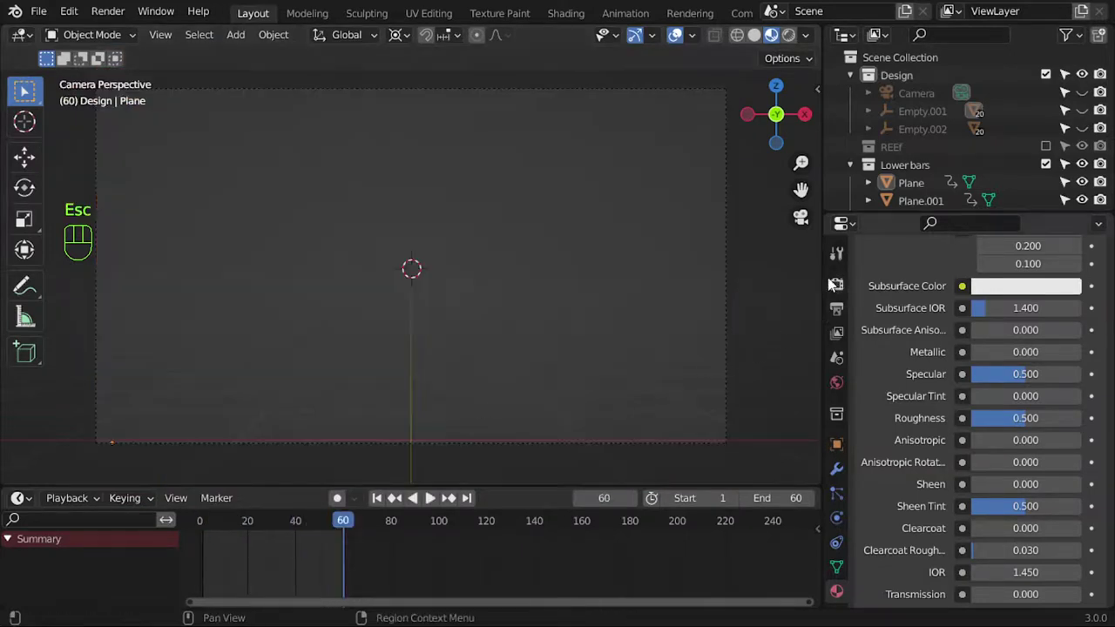
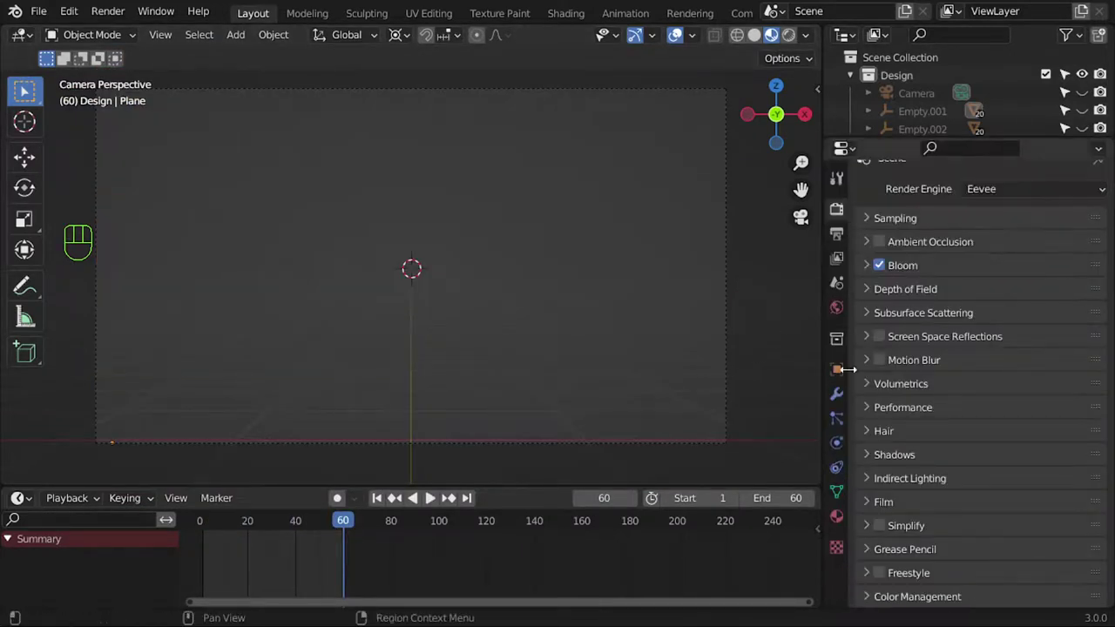
{"action": "left_click", "coordinate": [881, 511]}
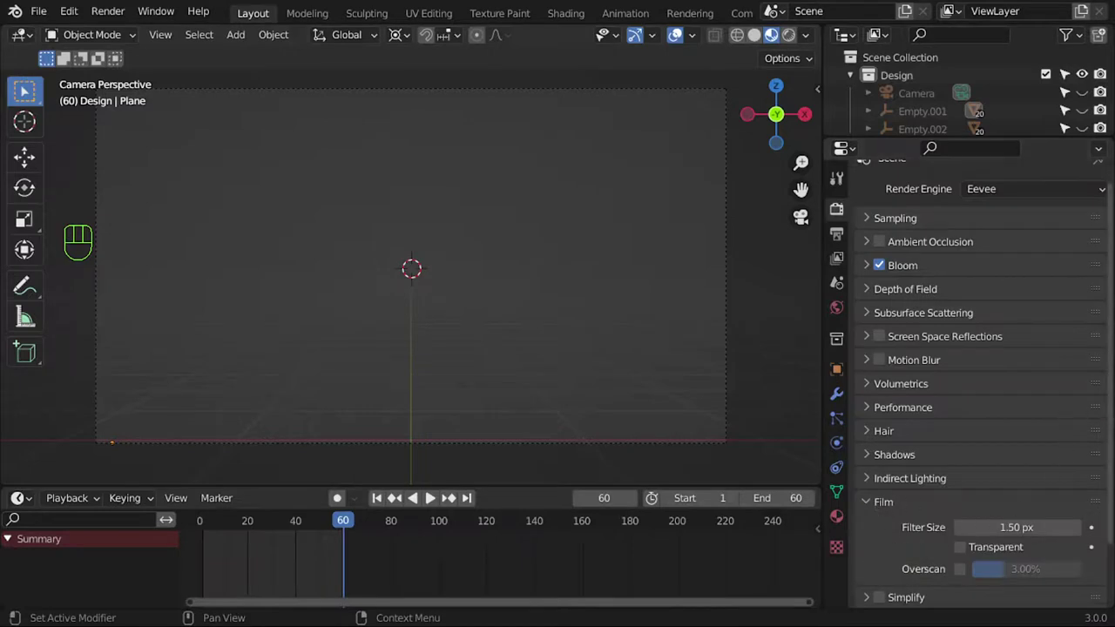
{"action": "left_click_drag", "start_coordinate": [1109, 466], "coordinate": [1099, 499]}
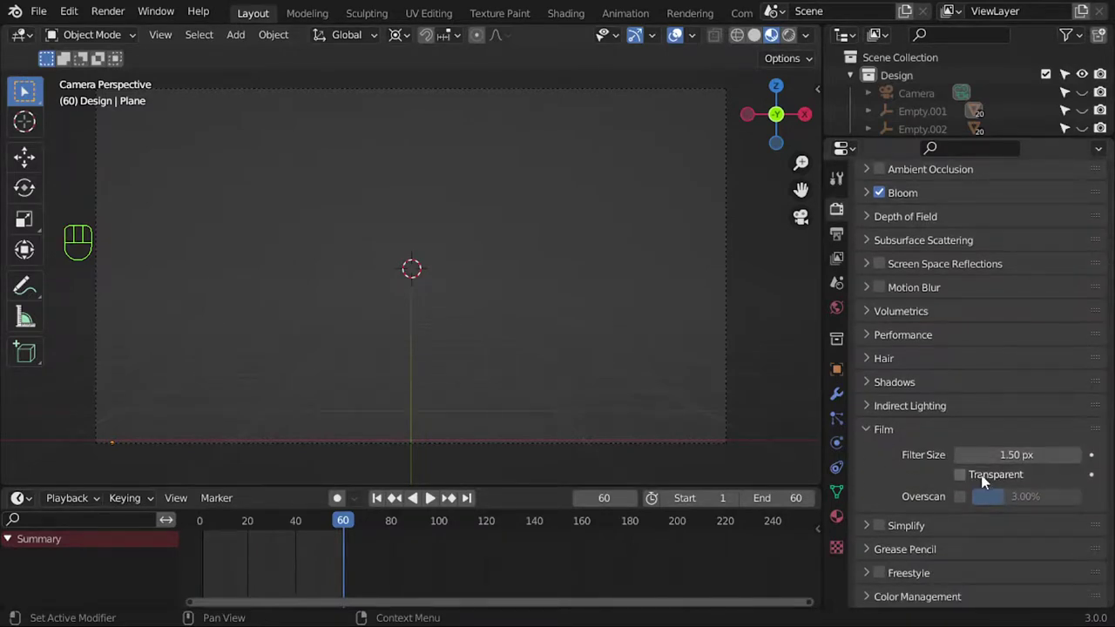
{"action": "left_click", "coordinate": [973, 483]}
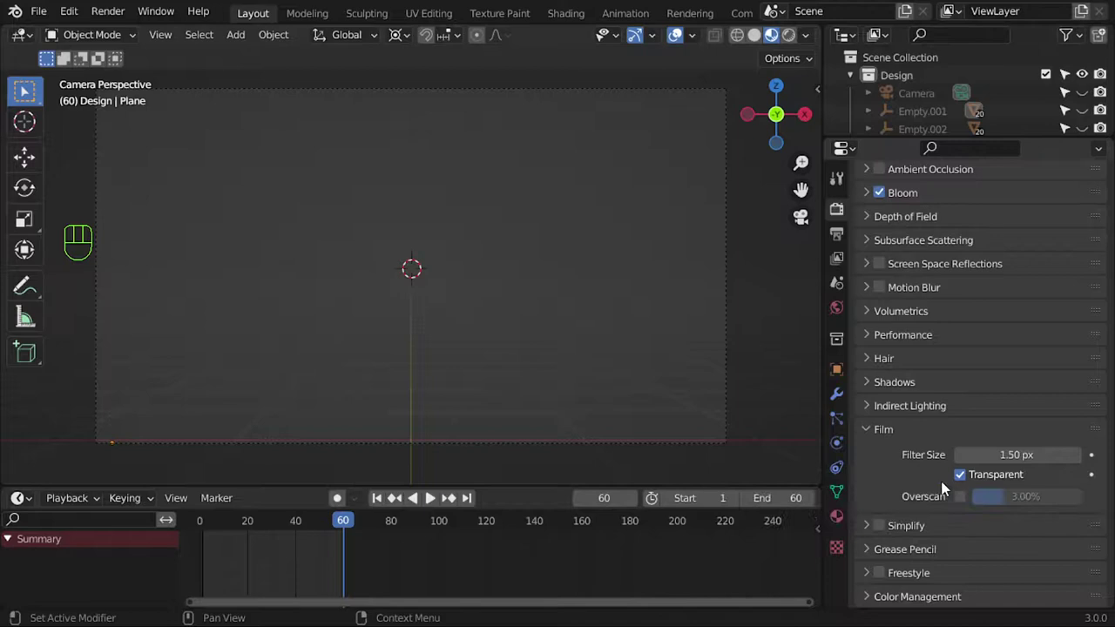
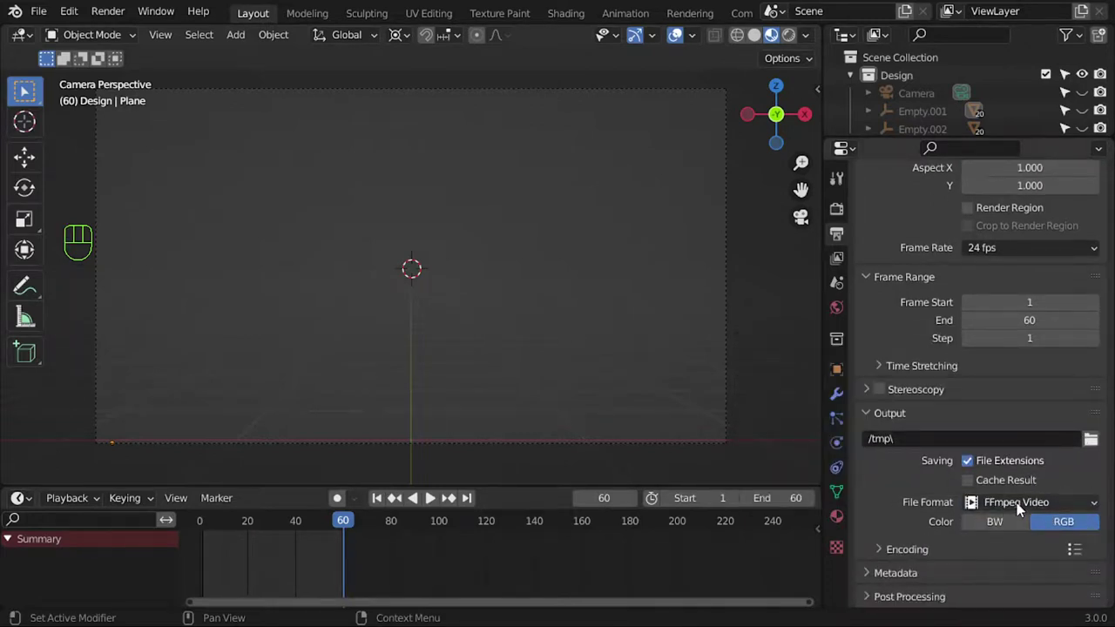
- Set the encoding container to QuickTime at Perceptually Lossless quality and paste the Documents output folder path
{"action": "left_click_drag", "start_coordinate": [925, 550], "coordinate": [976, 537]}
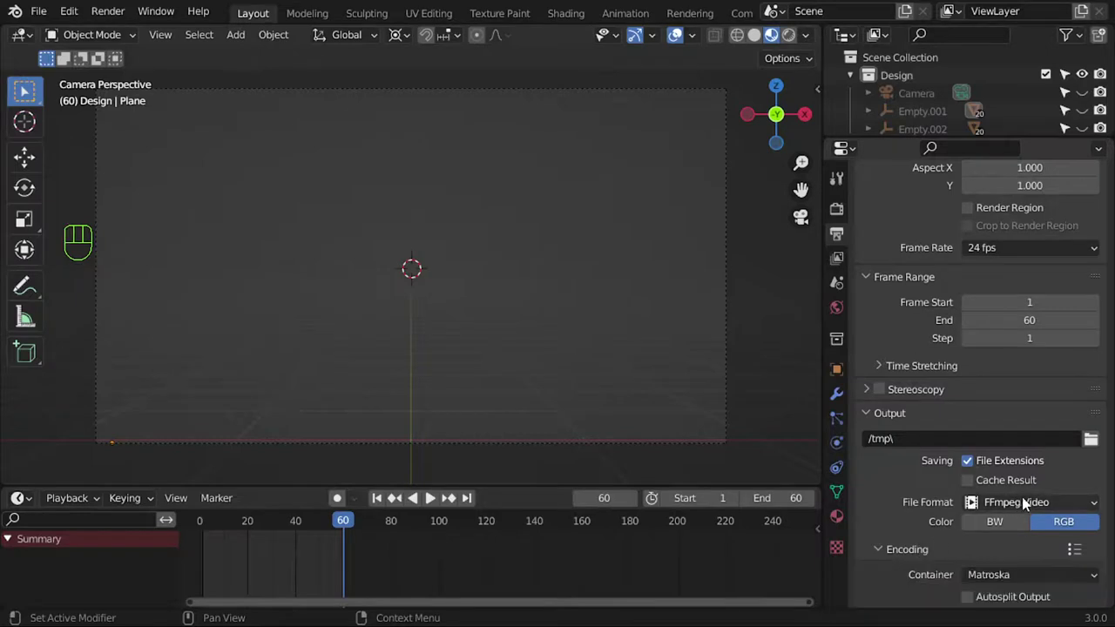
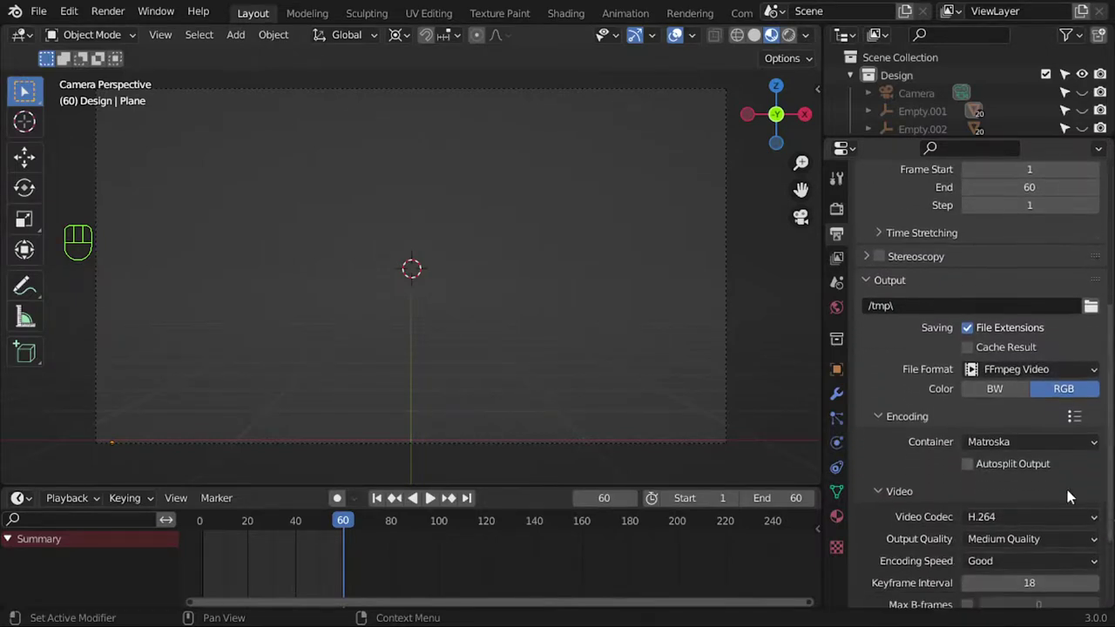
{"action": "left_click", "coordinate": [1003, 456]}
{"action": "left_click_drag", "start_coordinate": [1002, 446], "coordinate": [993, 349]}
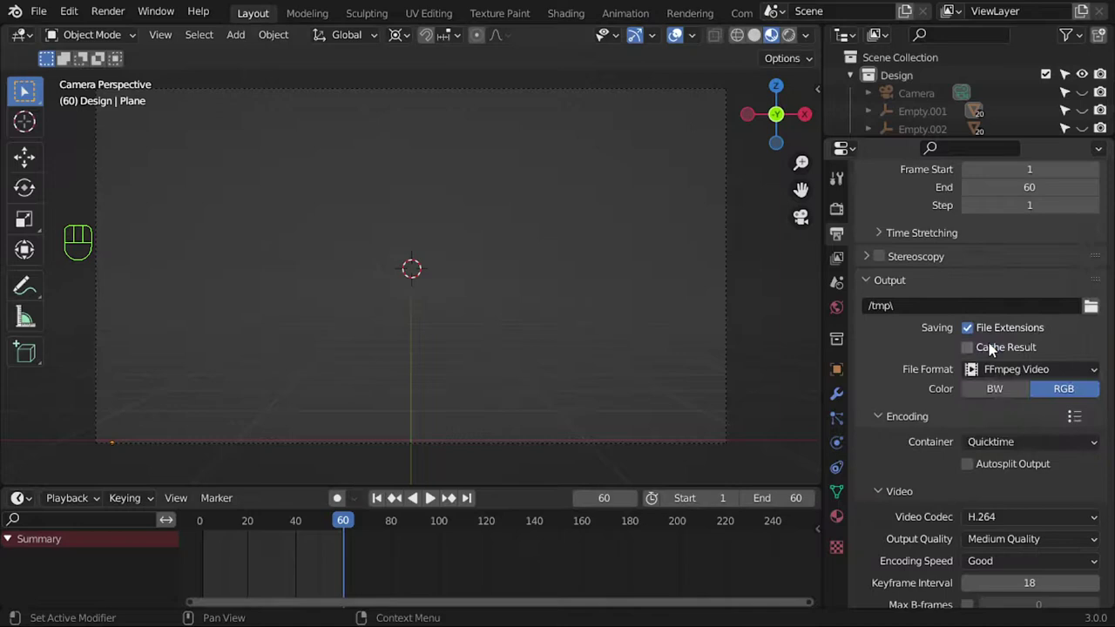
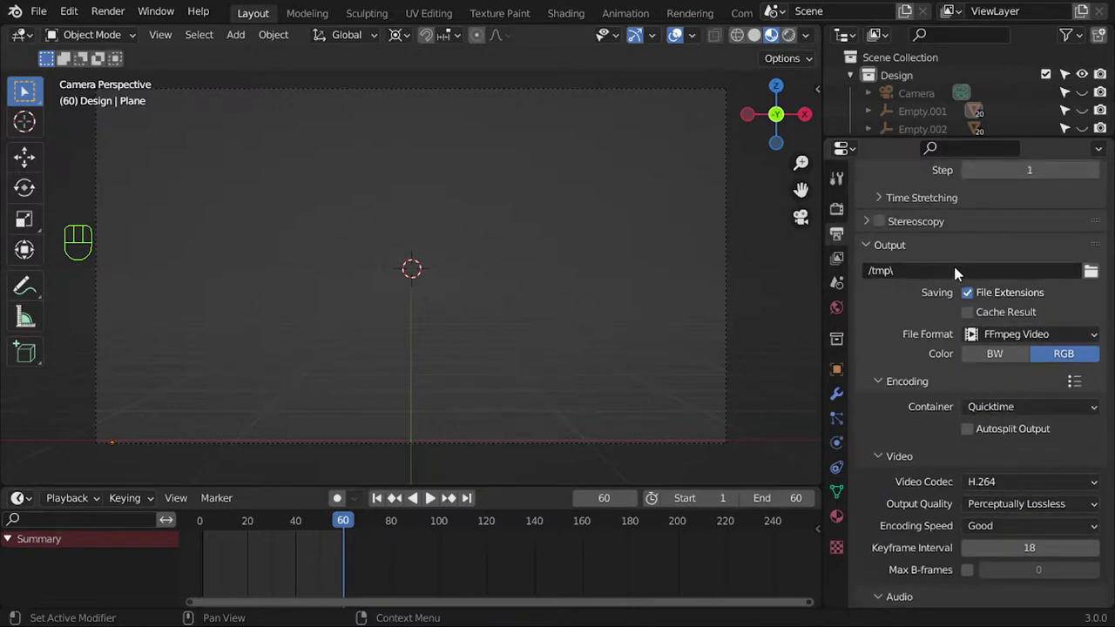
{"action": "key", "text": "ctrl+F9"}
{"action": "key", "text": "ctrl+F10"}
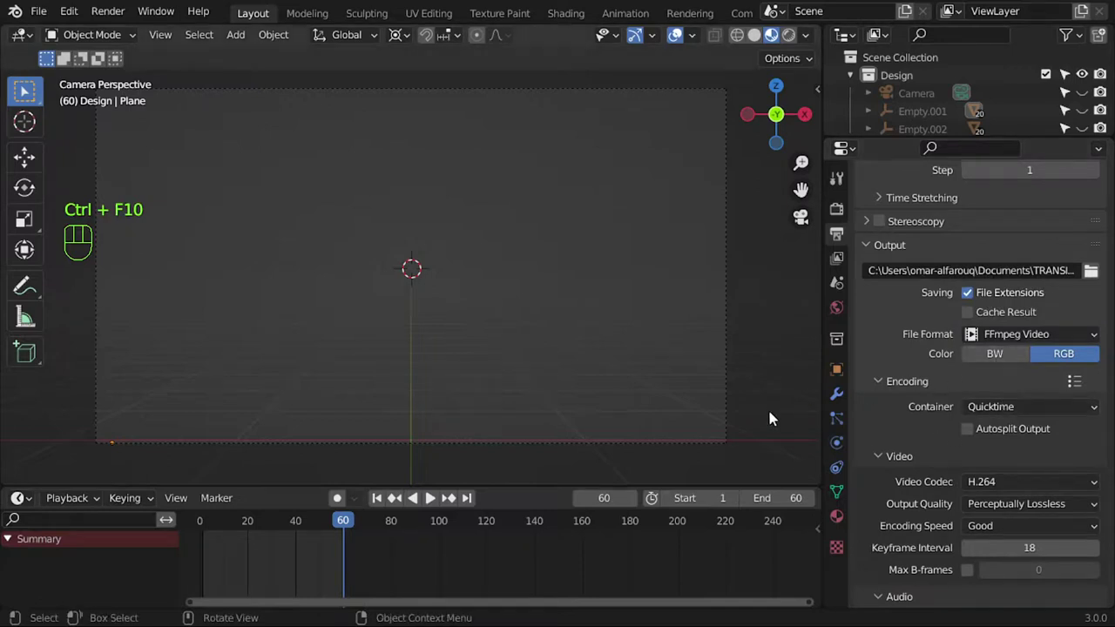